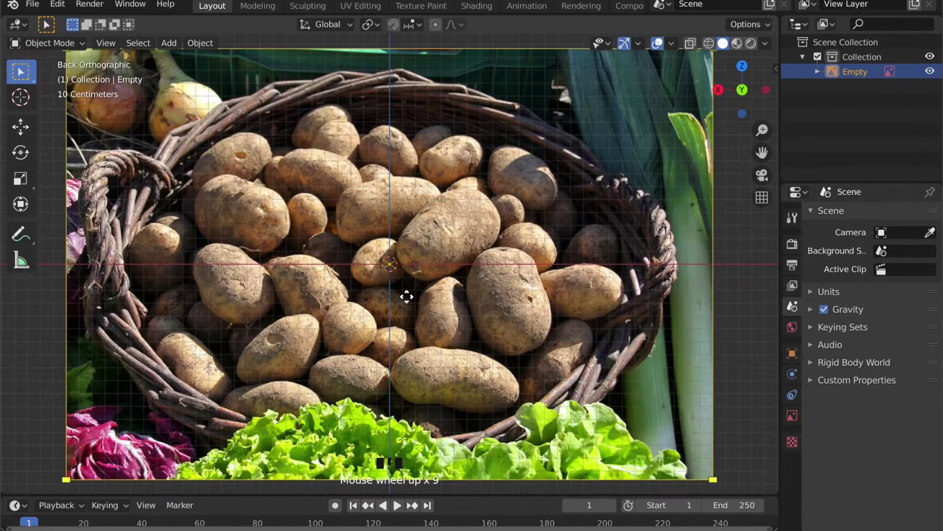
Hide the reference collection and create a Potatoes collection holding the Empty
scroll("down", 3)
left_click(658, 315)
scroll("down", 3)
middle_click(443, 361)
scroll("down", 3)
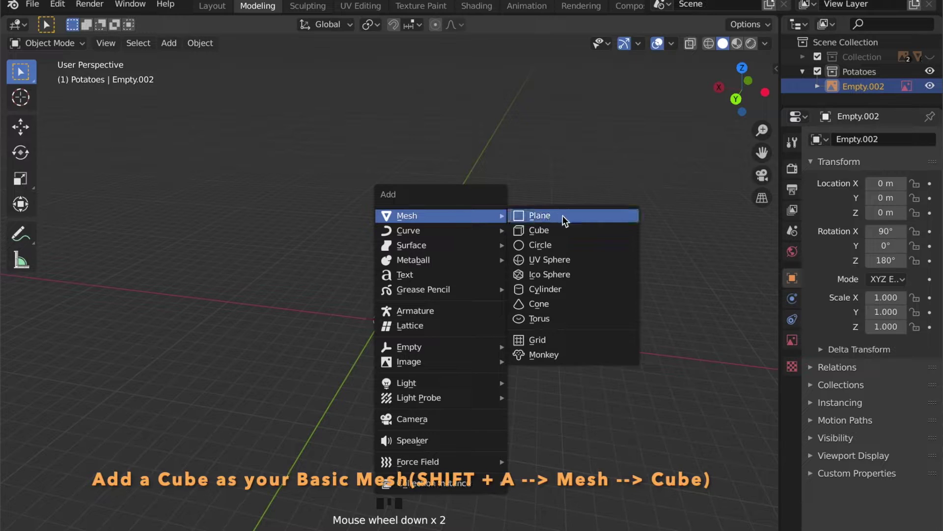
Add a cube via Shift+A and stretch it along Y into Cube.005, duplicated as Cube.006
key("shift+a")
left_click_drag(514, 266, 466, 278)
scroll("up", 3)
middle_click(466, 272)
key("s")
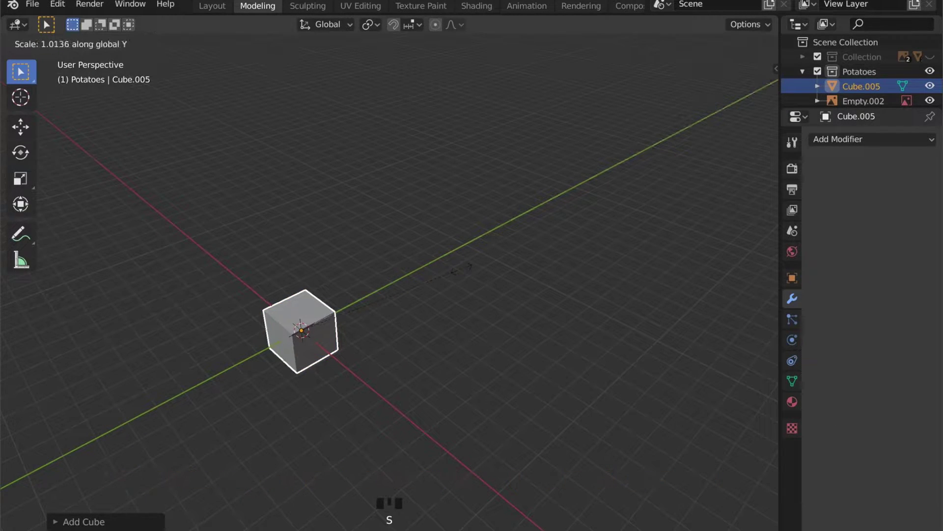
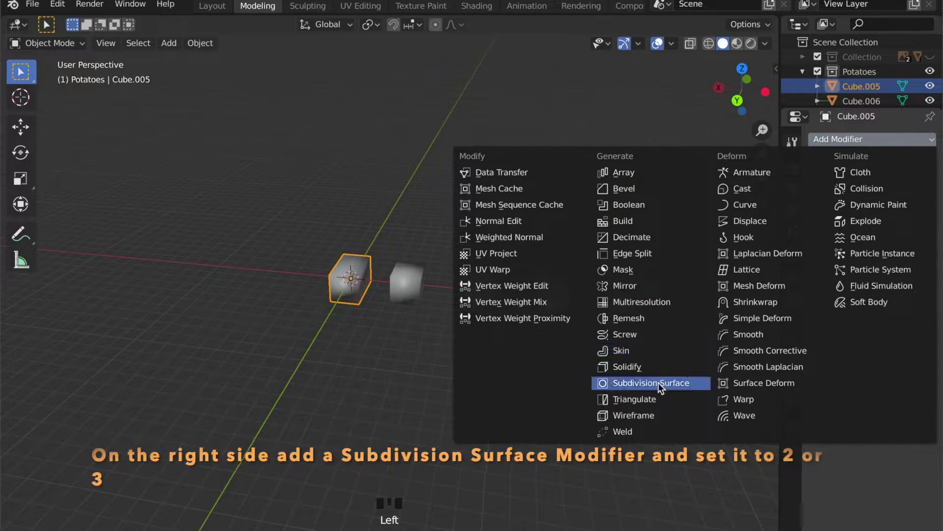
Add a Subdivision Surface modifier at level 2 to Cube.005
left_click_drag(662, 389, 349, 328)
scroll("up", 3)
scroll("down", 3)
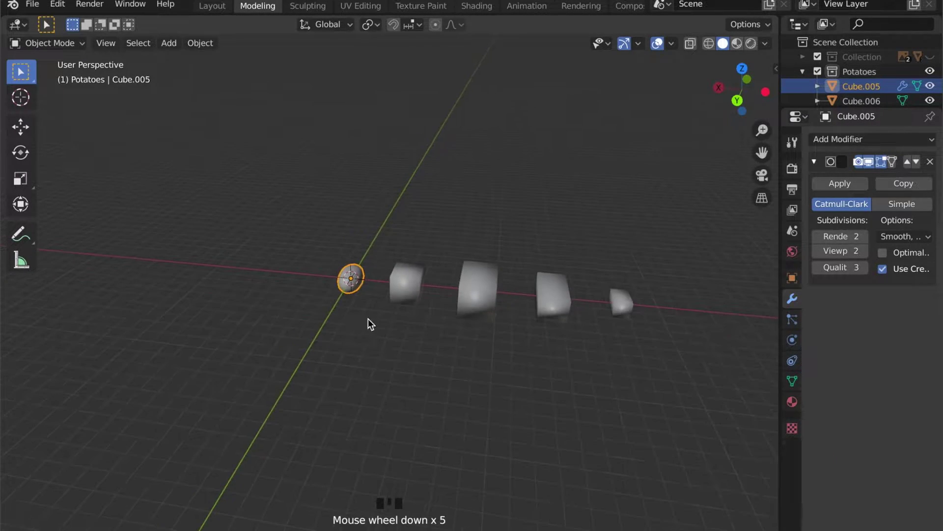
left_click_drag(423, 284, 309, 292)
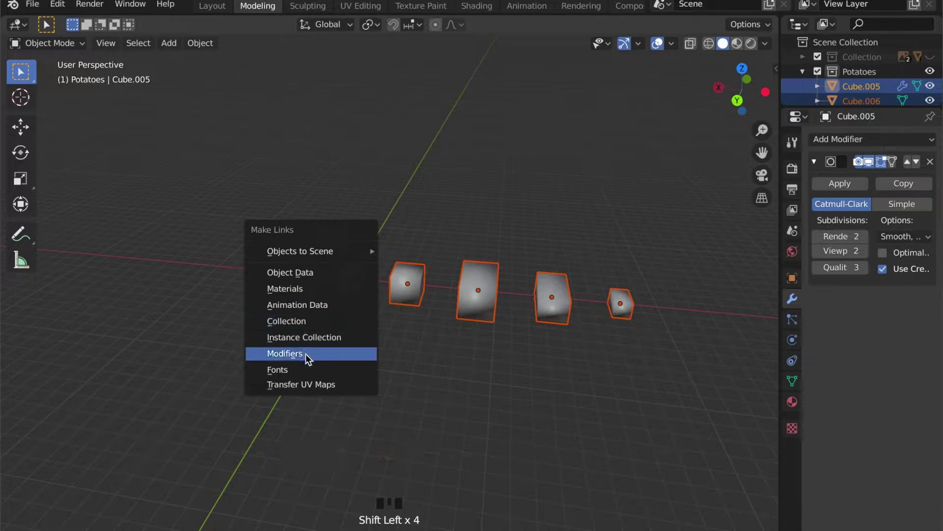
Copy the subdivision modifier onto Cube.006 so both cubes become smooth ovals
scroll("up", 3)
scroll("up", 3)
left_click_drag(448, 311, 415, 323)
scroll("down", 3)
left_click_drag(415, 323, 410, 236)
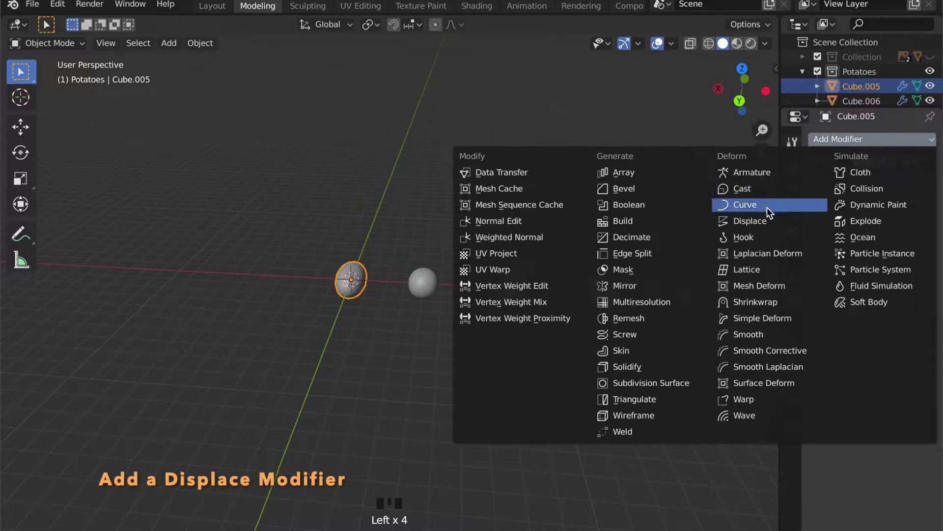
Add a Displace modifier to Cube.005 with a new texture
left_click_drag(772, 225, 474, 383)
left_click_drag(474, 382, 580, 369)
scroll("up", 3)
left_click_drag(598, 352, 537, 342)
Set the displace texture type to Distorted Noise, making the cubes lumpy potatoes
scroll("down", 3)
left_click(480, 280)
left_click_drag(559, 275, 441, 311)
scroll("up", 3)
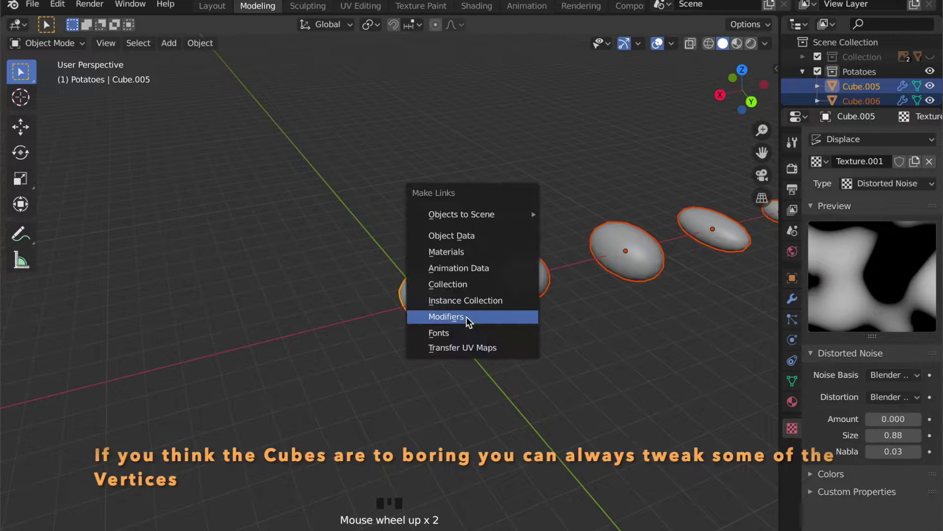
Enter Edit Mode on Cube.008 and select some of its vertices
key("l")
left_click(597, 336)
scroll("down", 3)
left_click_drag(582, 337, 550, 325)
scroll("up", 3)
Pull the selected vertices to reshape the potato and return to Object Mode
left_click_drag(505, 333, 577, 274)
left_click(577, 273)
key("Tab")
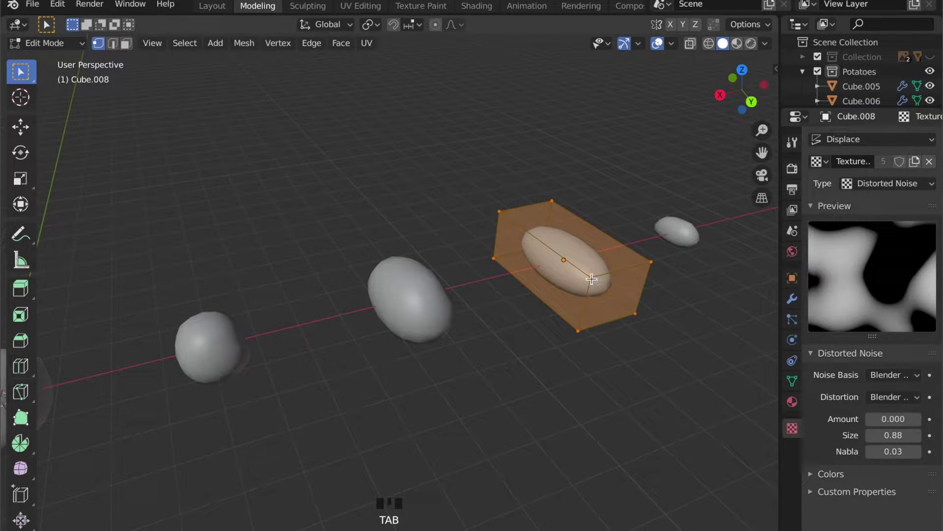
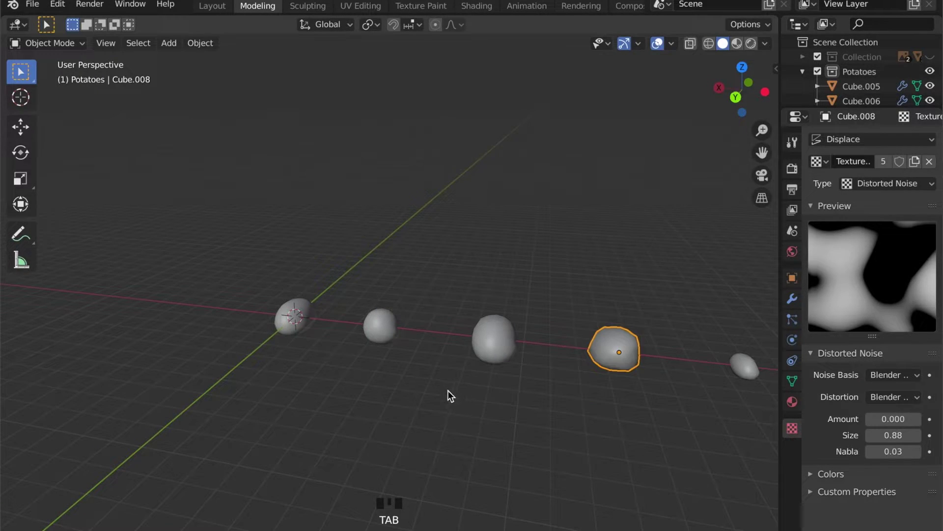
Set the Displace texture coordinates to Object, driven by the Empty
left_click(371, 359)
left_click(282, 327)
left_click_drag(317, 358, 474, 404)
left_click(473, 404)
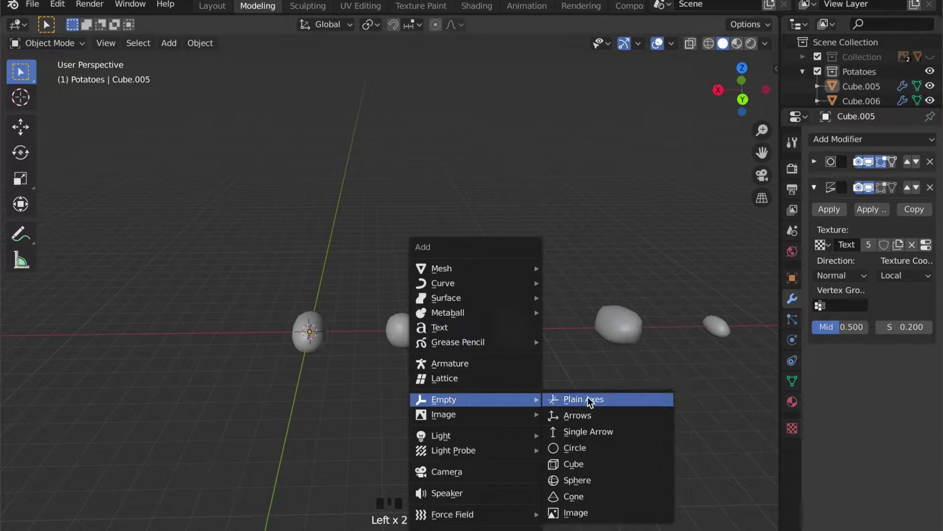
key("shift+a")
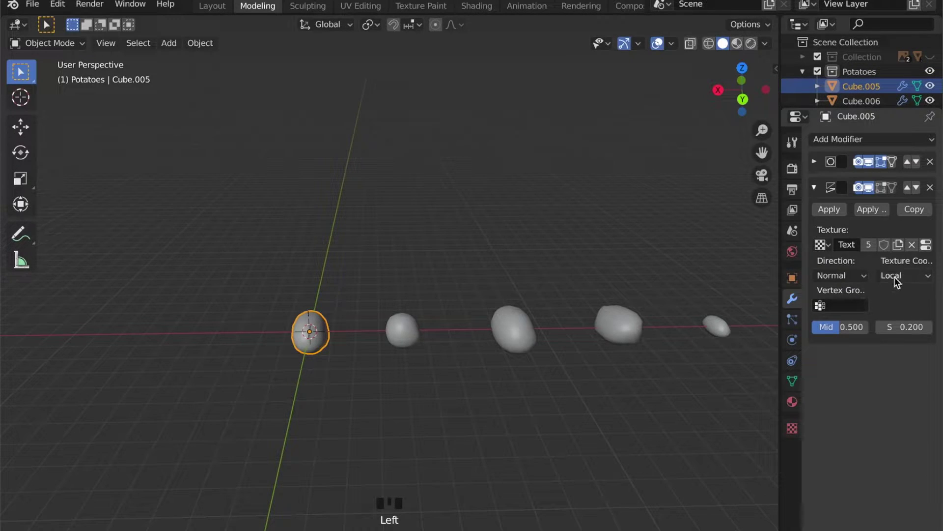
left_click_drag(865, 326, 481, 377)
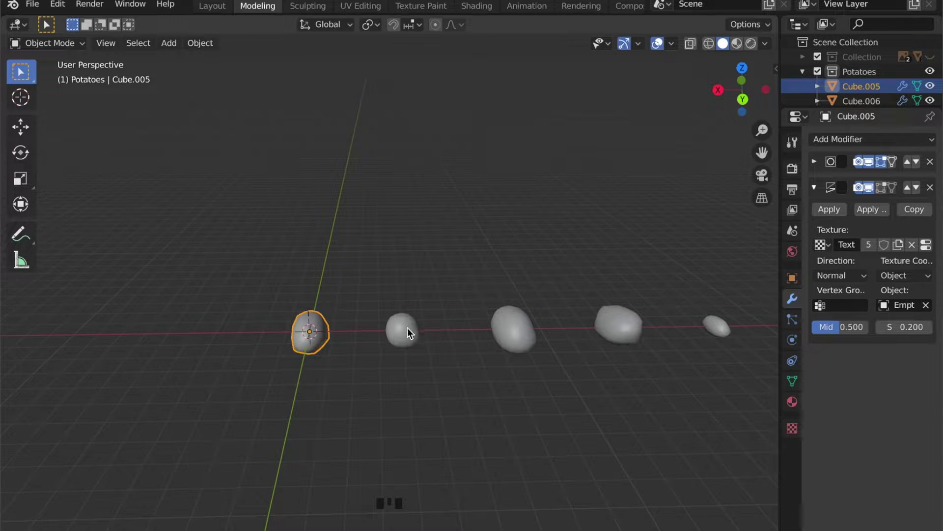
left_click(411, 331)
left_click_drag(534, 335, 308, 353)
Link Cube.005's modifiers to the other potatoes and move one potato to a new spot
key("l")
scroll("up", 3)
left_click(606, 434)
key("g")
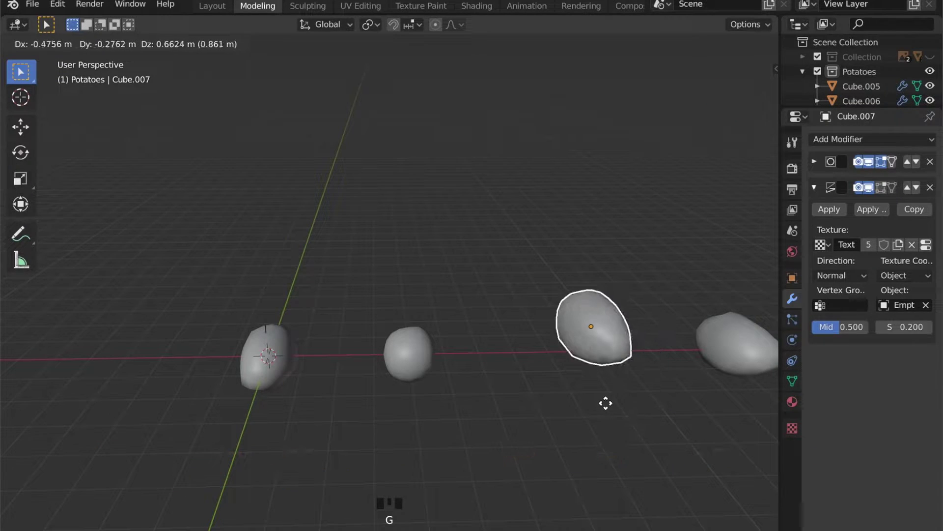
scroll("down", 3)
left_click_drag(342, 366, 316, 352)
left_click(316, 351)
scroll("down", 3)
scroll("up", 3)
key("Tab")
Raise Cube.005's Subdivision viewport level from 2 to 3
left_click(314, 357)
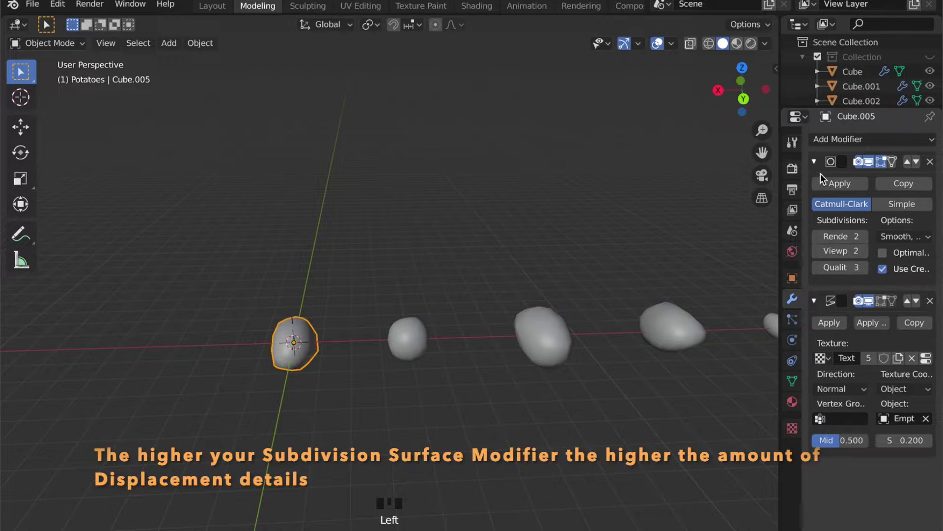
left_click(869, 253)
scroll("up", 3)
scroll("down", 3)
left_click_drag(532, 331, 313, 351)
Switch to the Shading workspace for the potato material
key("l")
left_click_drag(527, 383, 477, 15)
left_click(477, 16)
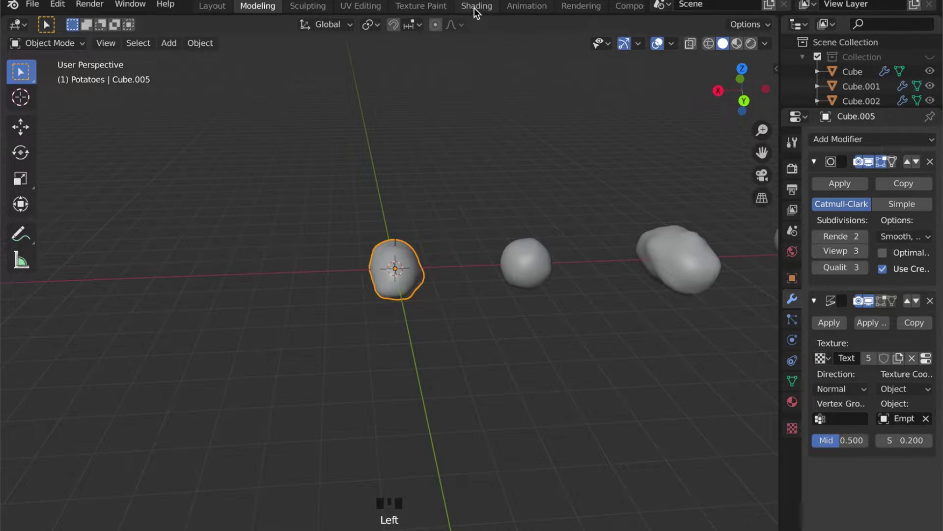
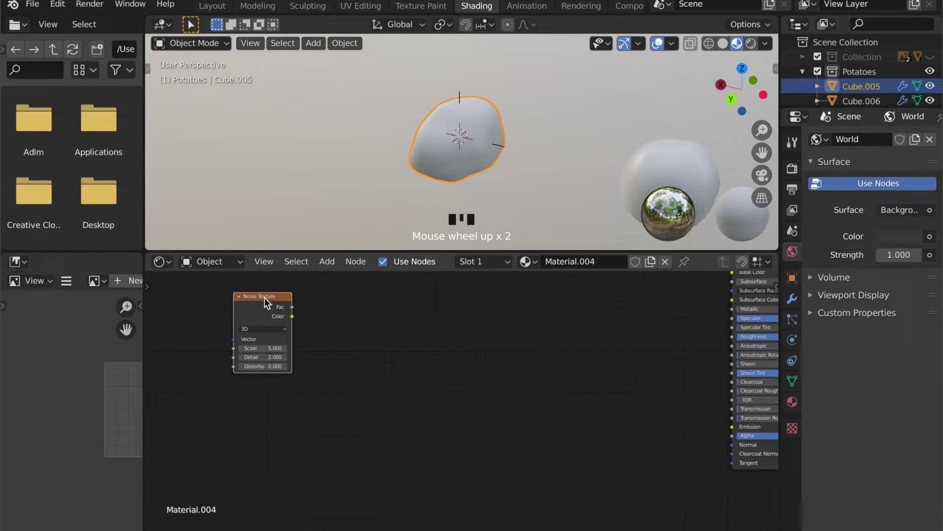
Set the Noise Texture node's scale to 3.6
left_click(268, 300)
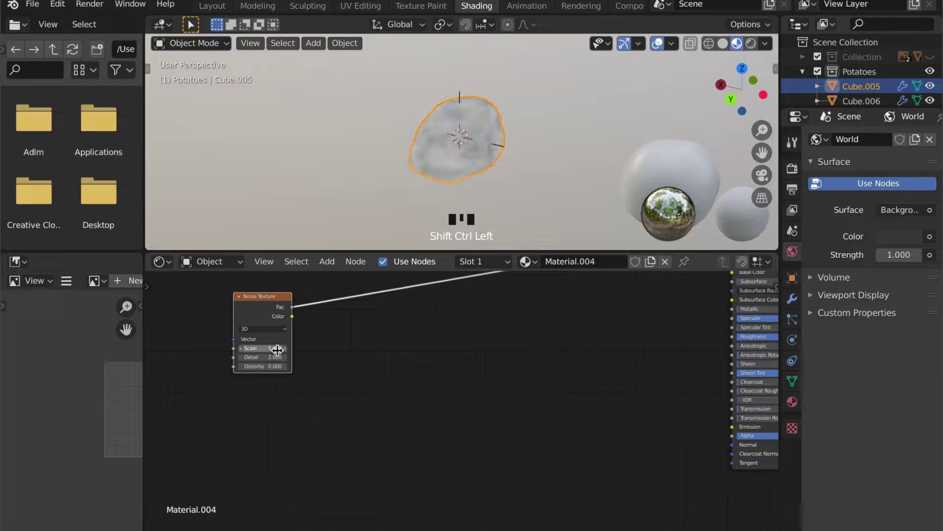
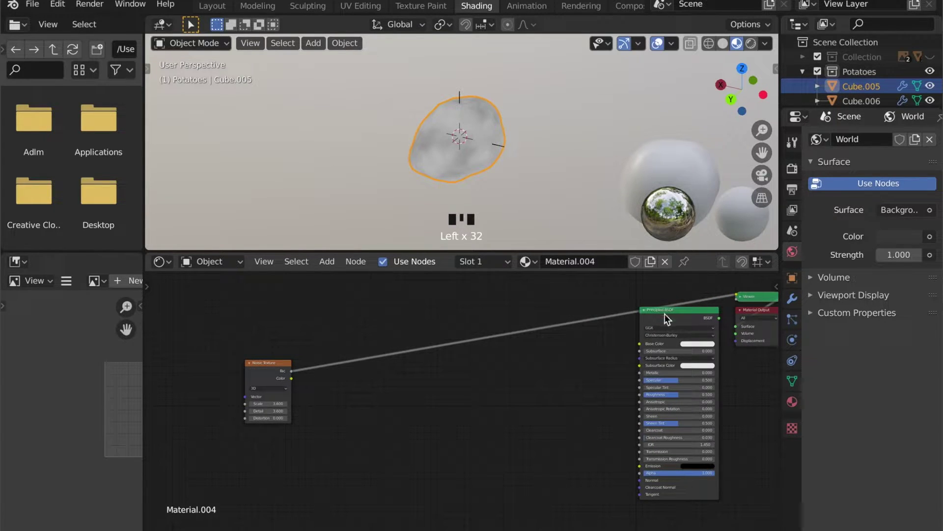
Set Noise detail to 3.6 and reconnect Principled BSDF to the Material Output surface
left_click(670, 314)
left_click(670, 313)
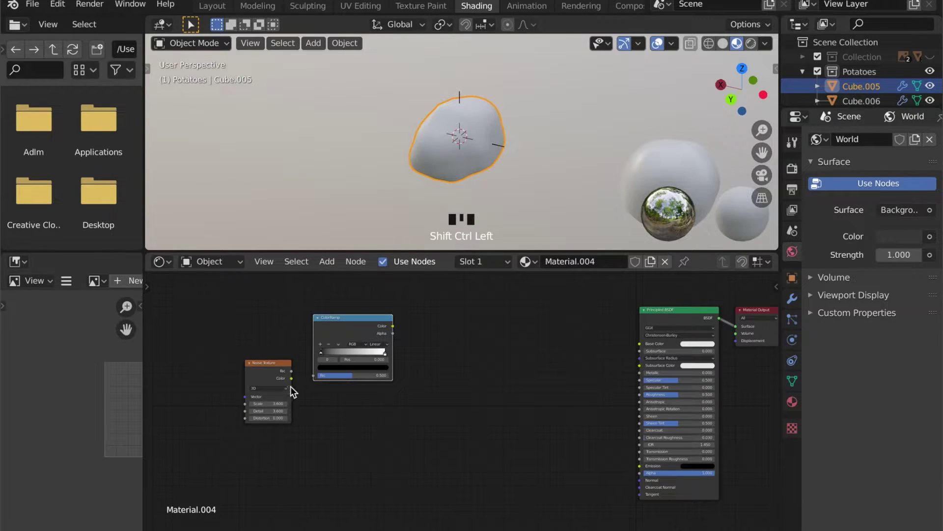
left_click_drag(294, 381, 313, 382)
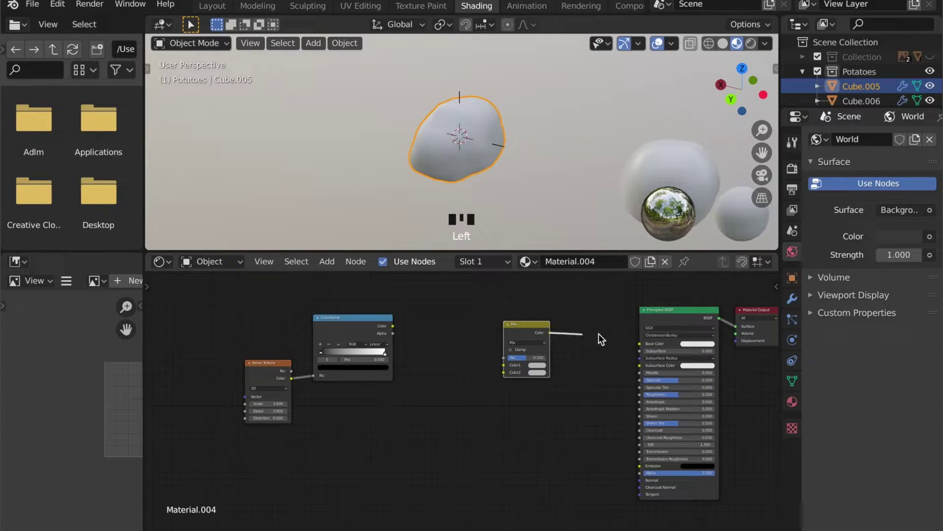
left_click_drag(644, 348, 398, 330)
left_click(401, 331)
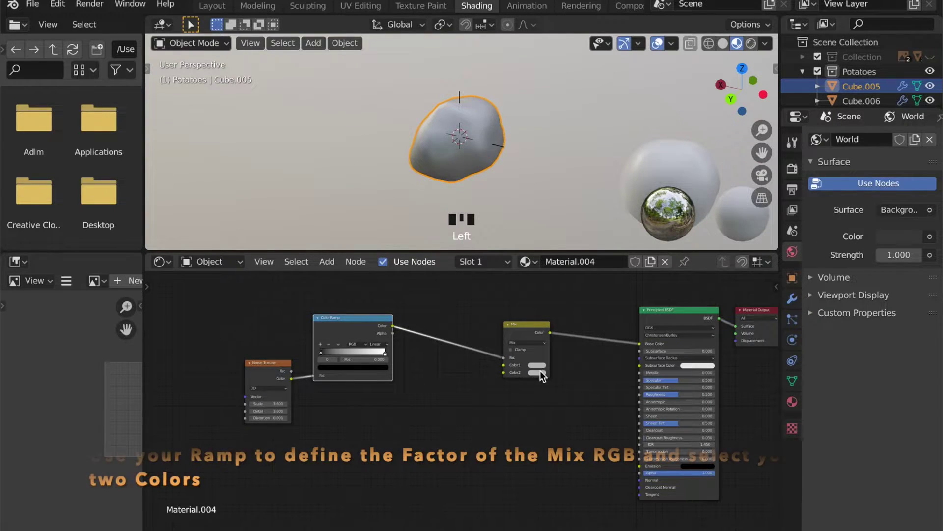
Insert a ColorRamp between the Noise Fac and the BSDF Base Color
left_click(544, 372)
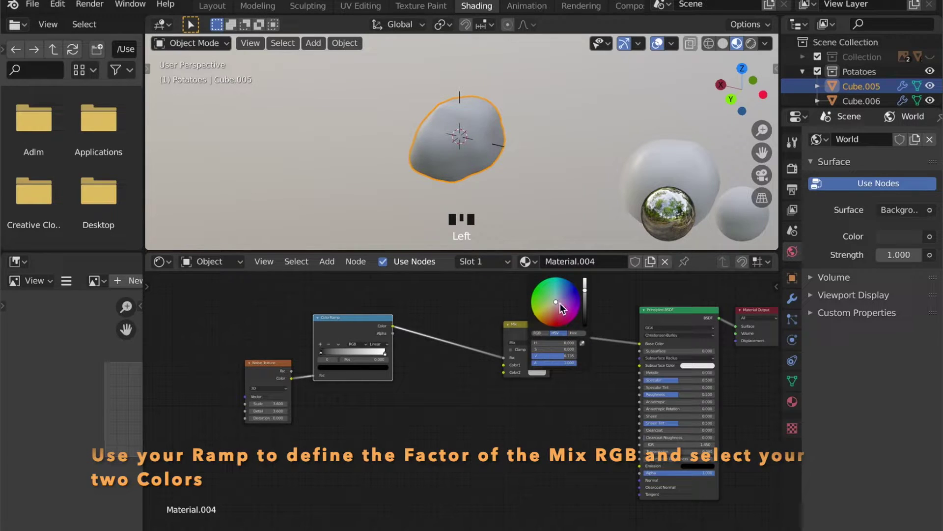
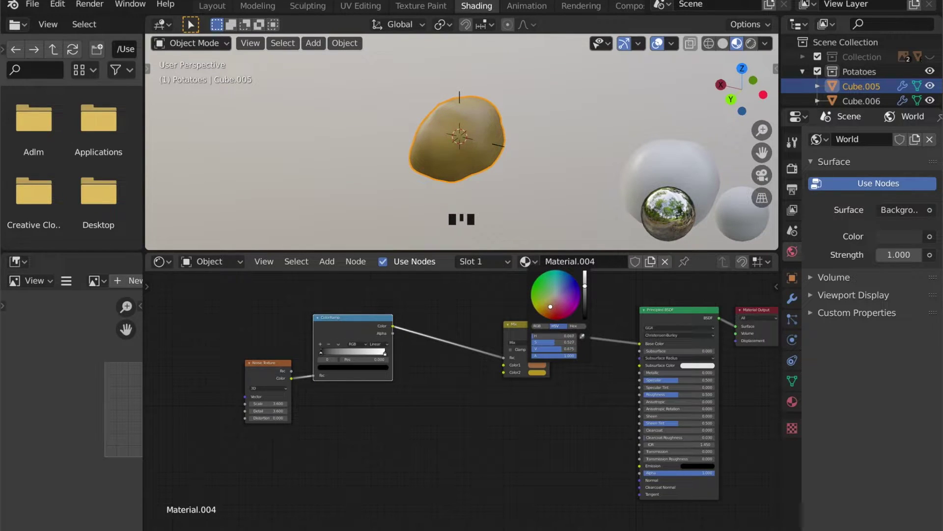
scroll("up", 3)
left_click_drag(503, 209, 518, 199)
scroll("down", 3)
Pick two yellowish ramp colours for a mottled potato surface and inspect it
left_click_drag(486, 198, 327, 357)
left_click_drag(327, 357, 351, 358)
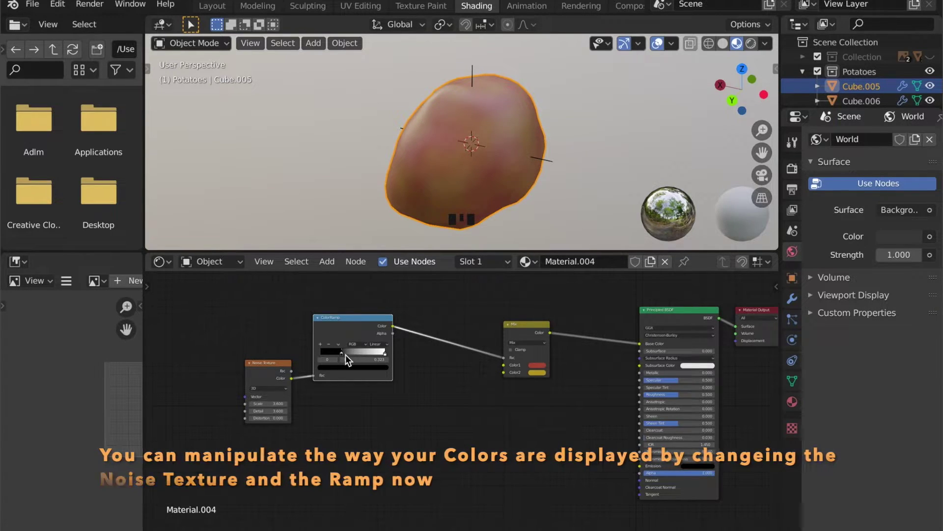
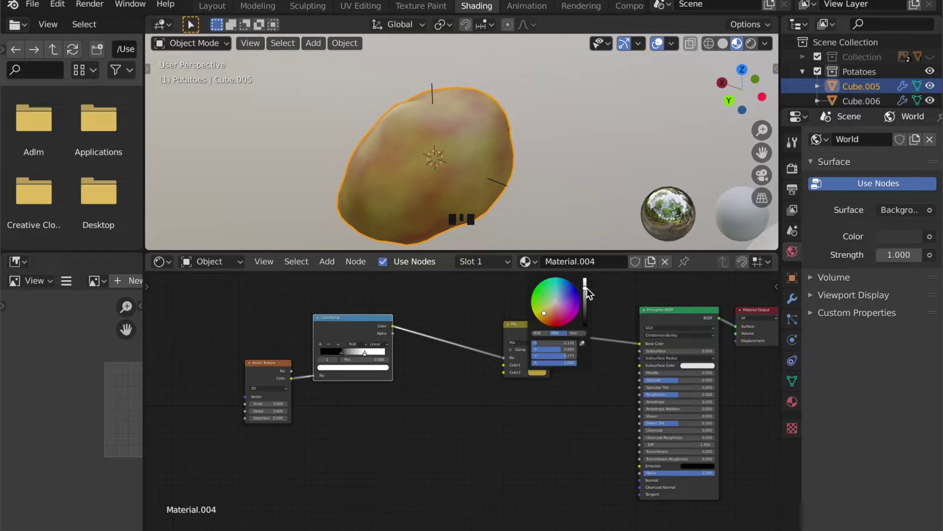
scroll("down", 3)
left_click_drag(470, 210, 495, 196)
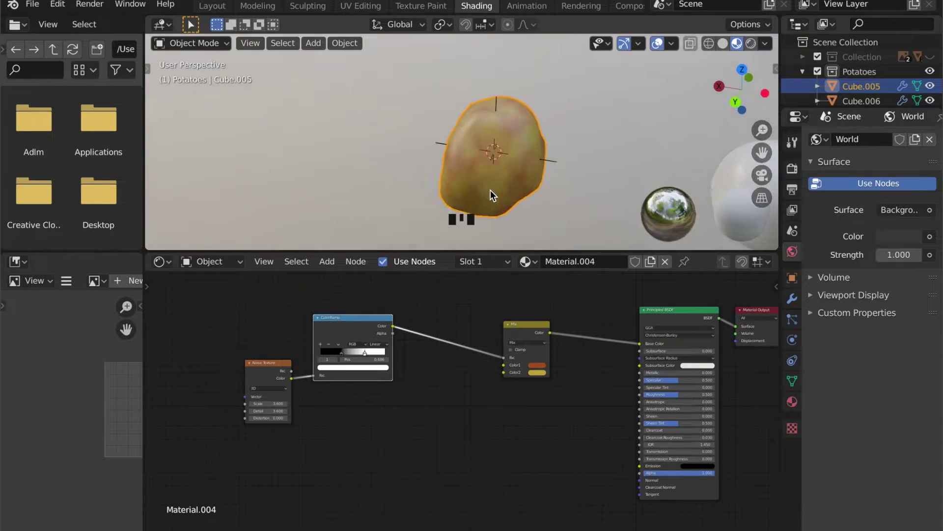
Route the Noise Texture through a ColorRamp and arrange the nodes in the potato material graph
scroll("down", 3)
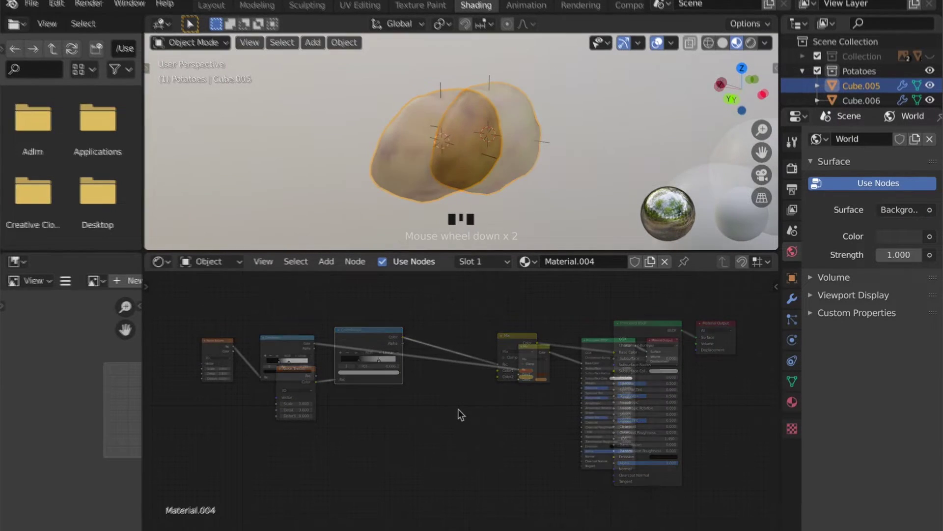
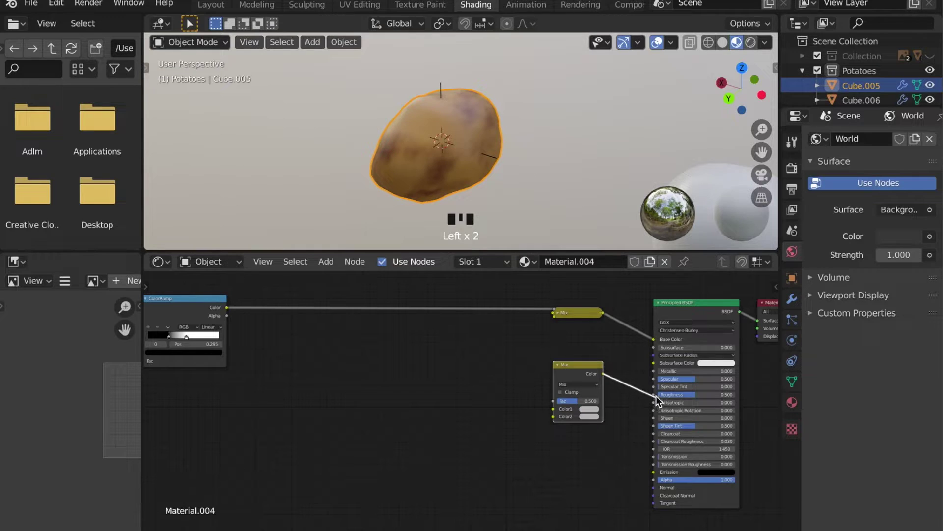
left_click_drag(659, 398, 587, 472)
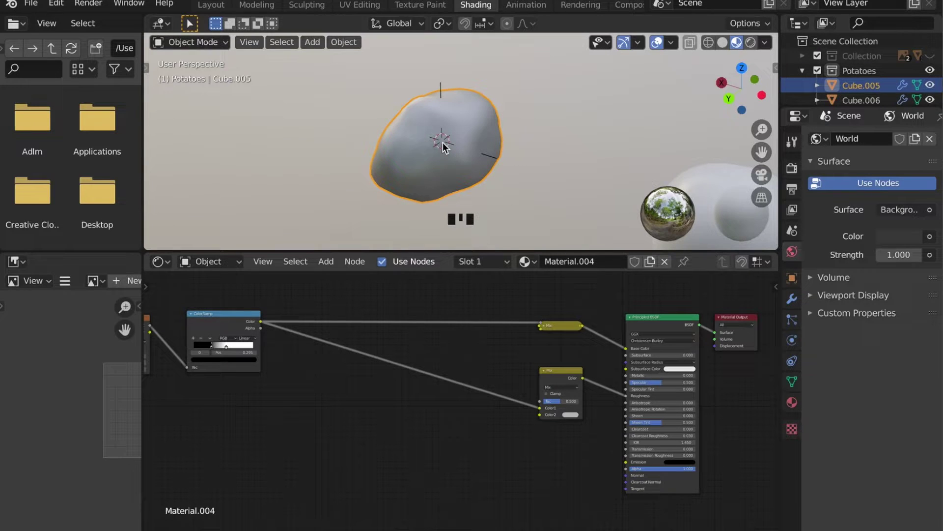
left_click_drag(459, 147, 466, 154)
scroll("up", 3)
middle_click(480, 153)
scroll("down", 3)
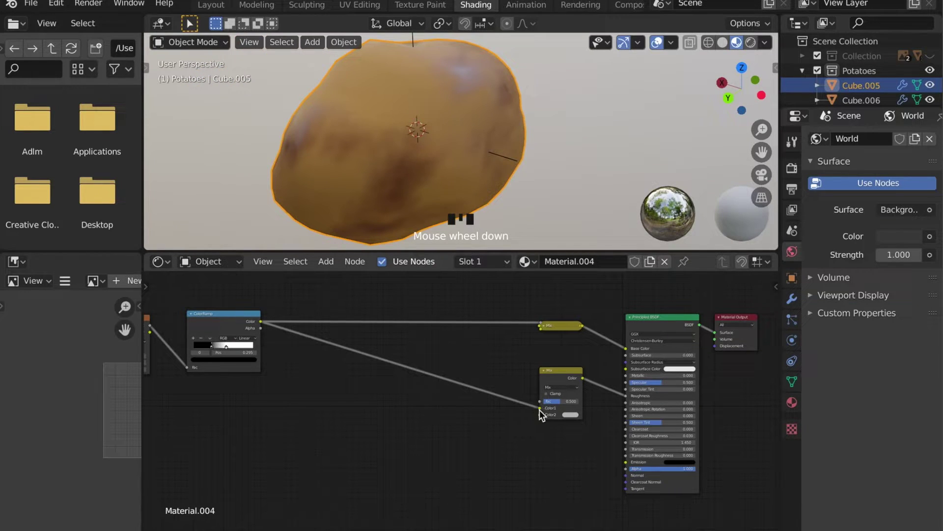
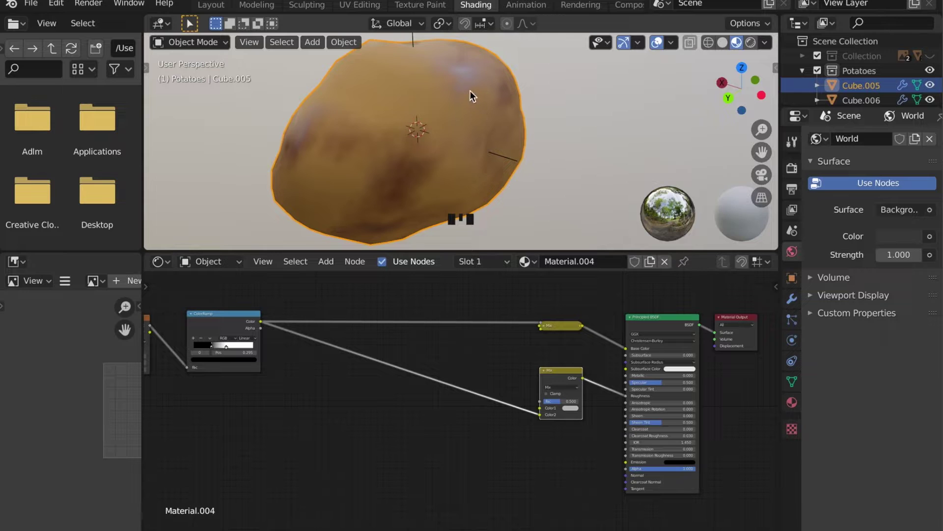
left_click_drag(472, 108, 552, 413)
left_click(552, 413)
Preview the ramp on the potato and wire it into the Principled BSDF Base Color
scroll("down", 3)
left_click(364, 408)
left_click(363, 395)
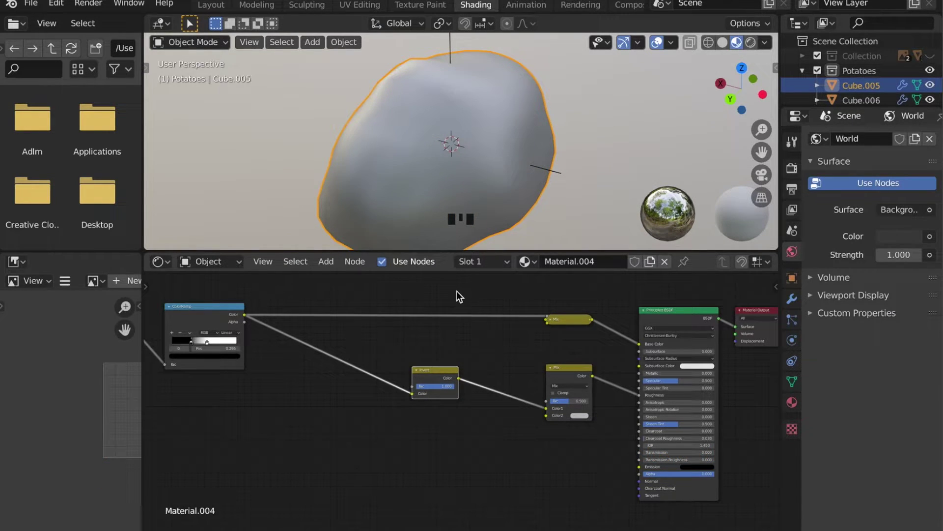
left_click_drag(473, 147, 493, 144)
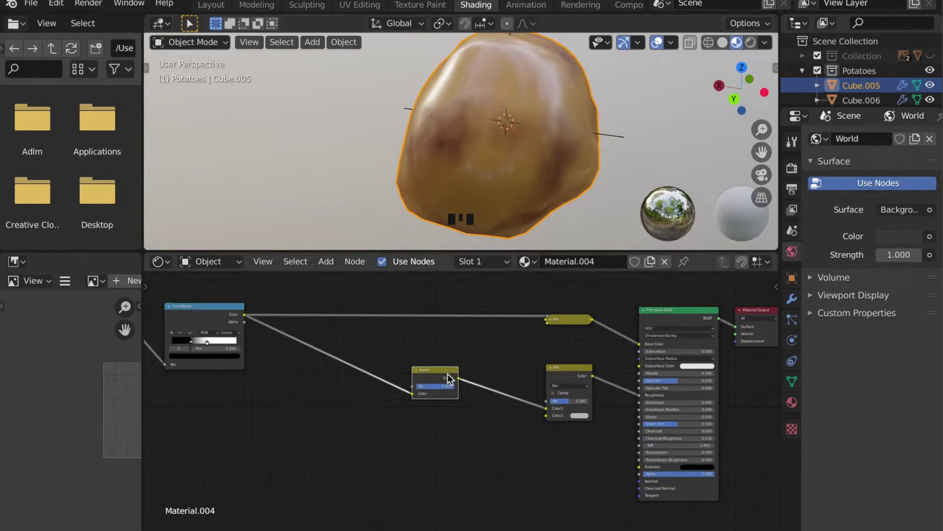
left_click_drag(439, 375, 422, 376)
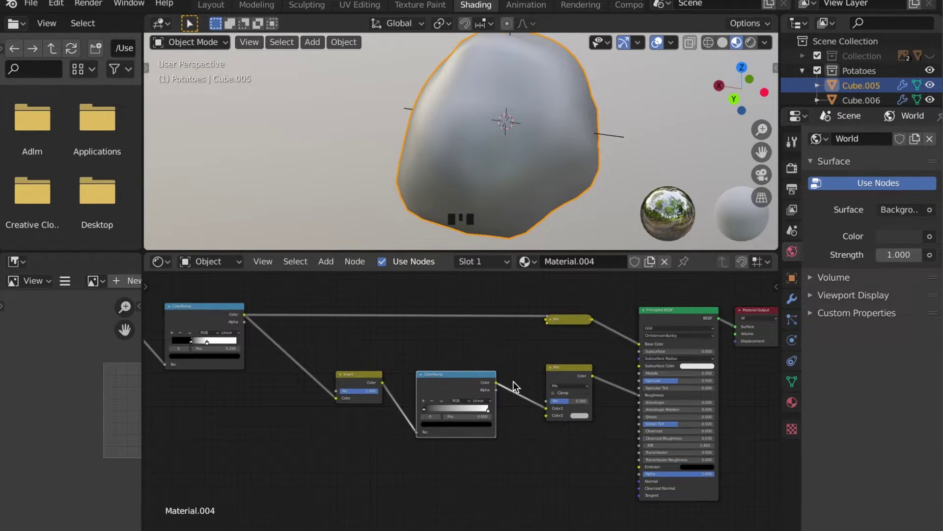
Link the ColorRamp output to the BSDF Roughness input and tidy the node layout
left_click_drag(578, 390, 532, 184)
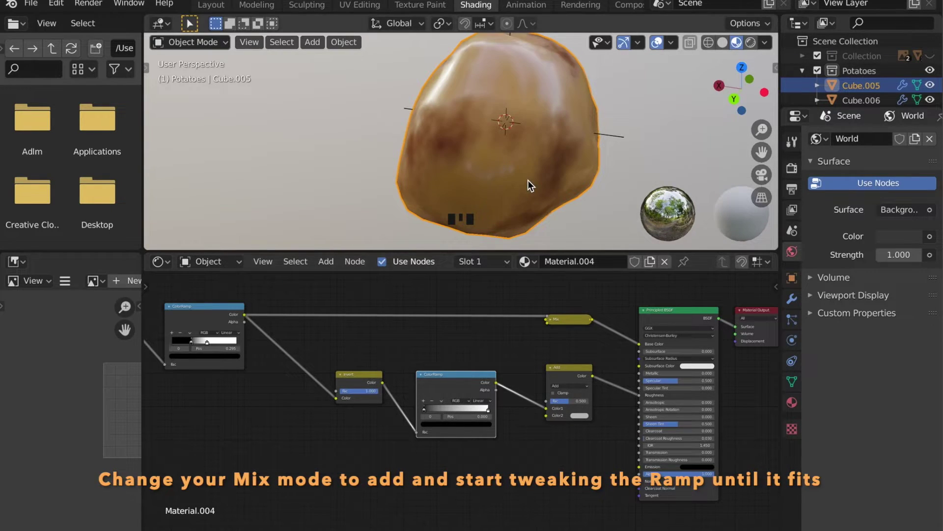
left_click_drag(531, 181, 508, 196)
scroll("up", 3)
left_click_drag(435, 414, 437, 419)
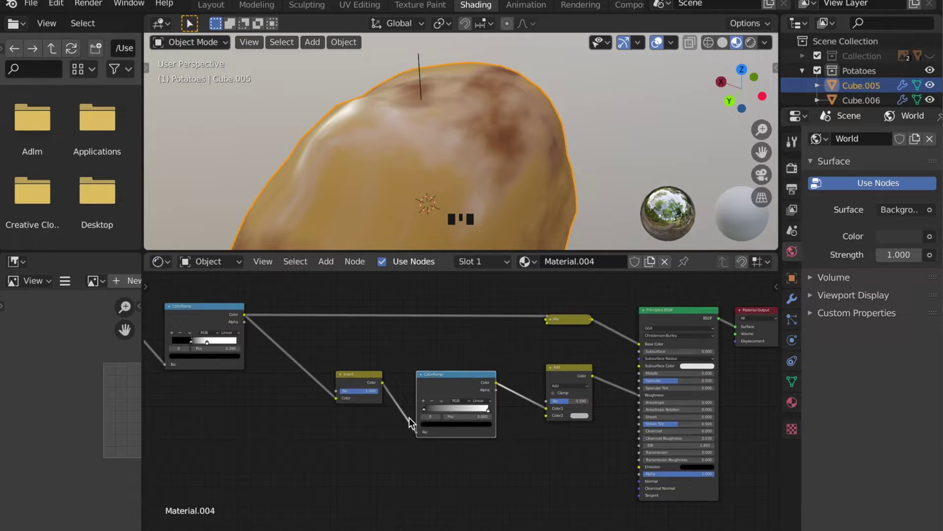
left_click_drag(482, 414, 436, 418)
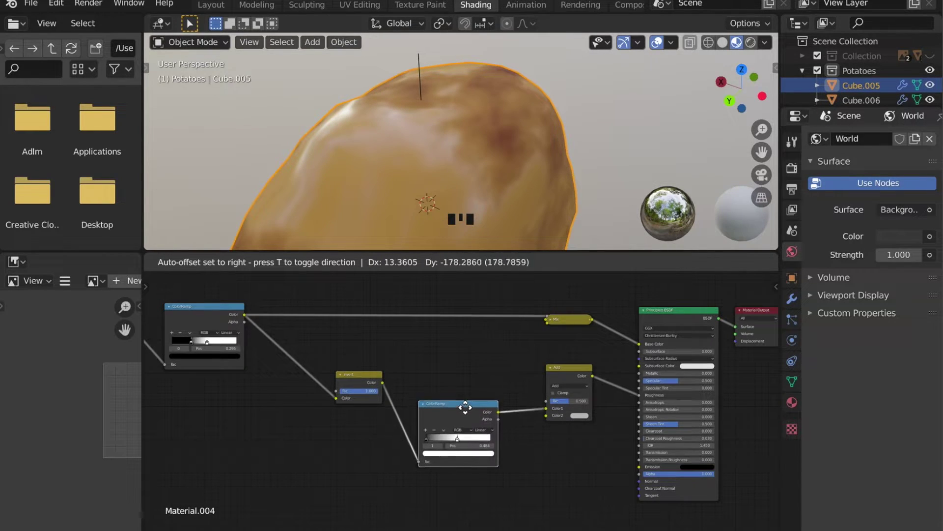
Tweak the Mix and ramp values, previewing the black-and-white noise mask on the potato
left_click(365, 379)
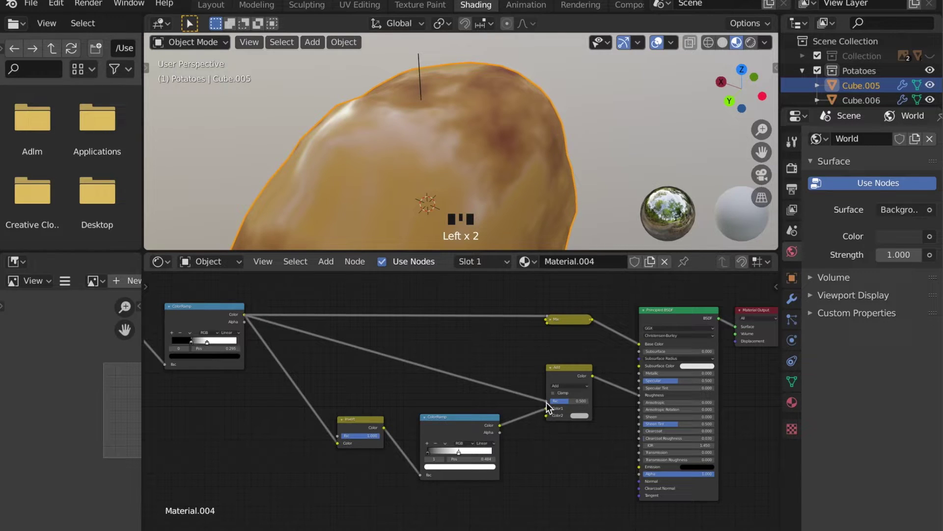
left_click(550, 405)
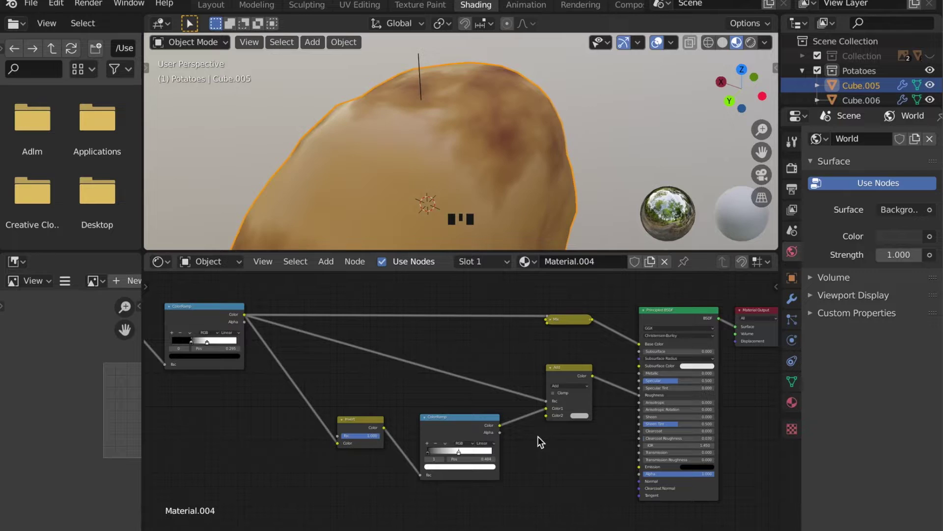
left_click_drag(509, 187, 488, 456)
left_click_drag(488, 456, 439, 457)
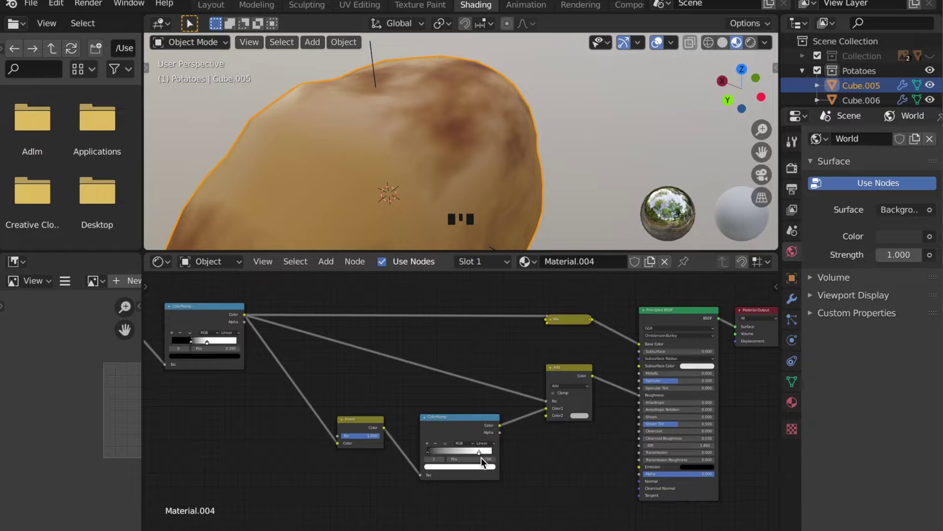
scroll("down", 3)
left_click_drag(411, 207, 460, 420)
left_click(460, 420)
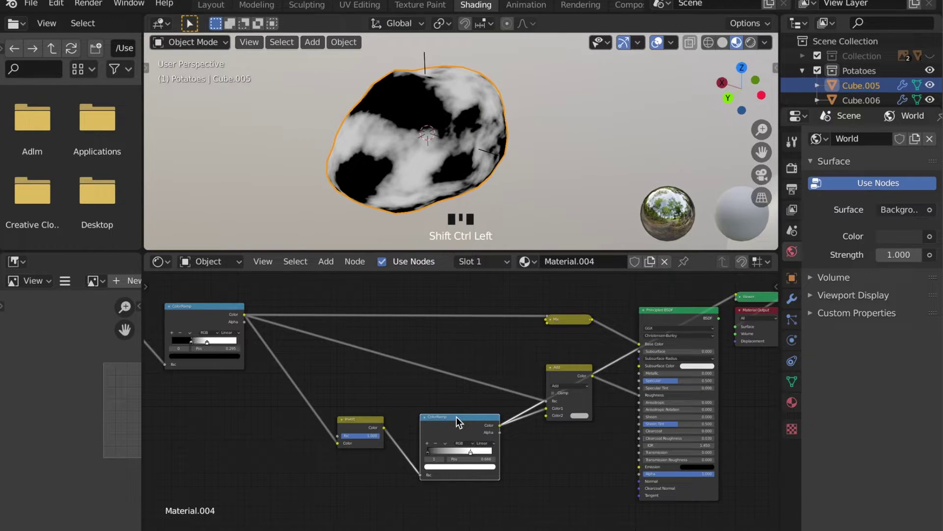
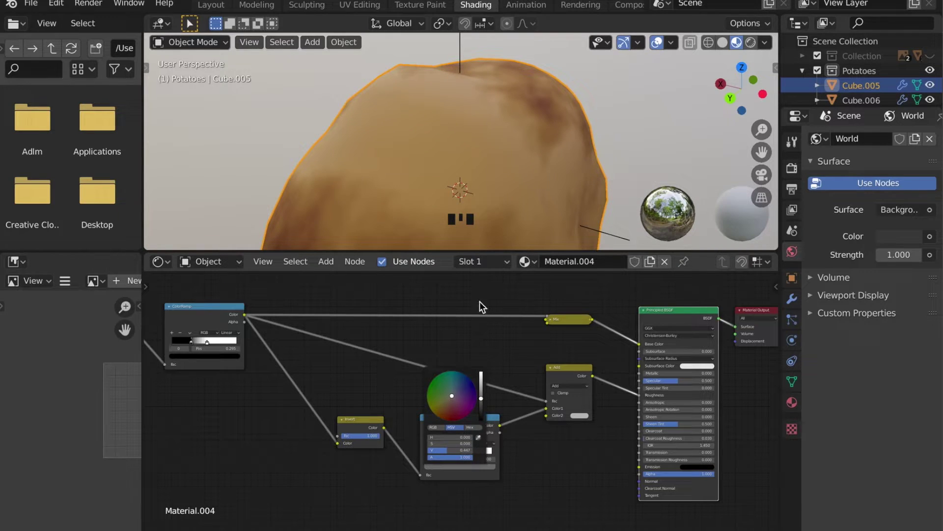
scroll("down", 3)
left_click_drag(452, 179, 445, 178)
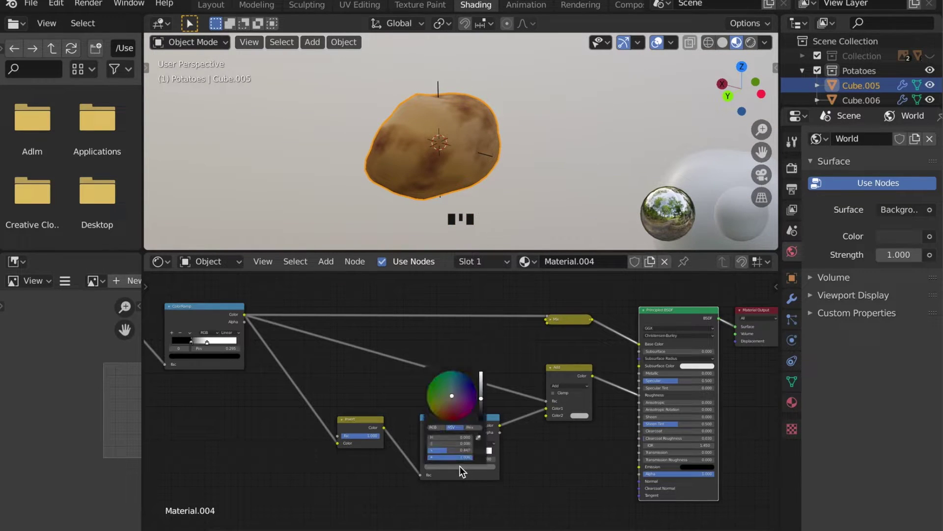
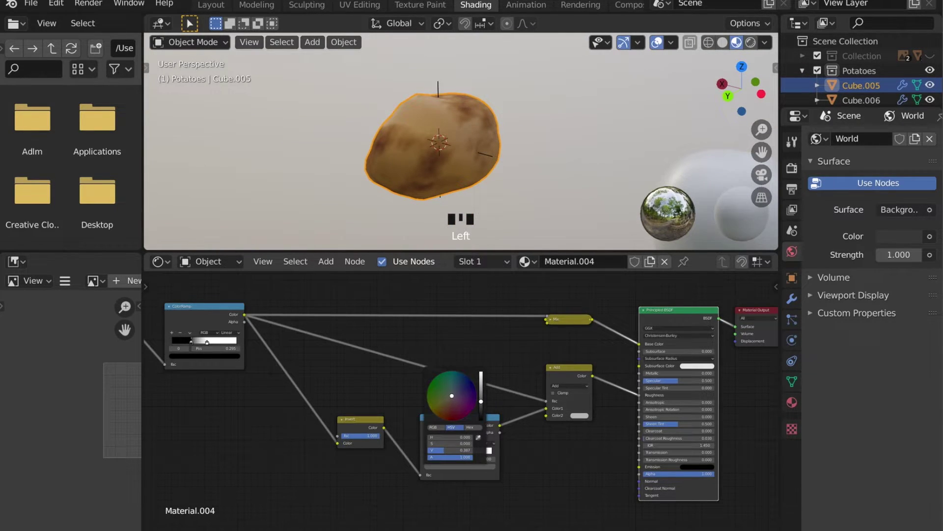
scroll("up", 3)
left_click_drag(439, 201, 500, 152)
scroll("down", 3)
left_click_drag(468, 203, 518, 399)
Link the Noise Texture to another BSDF input and preview its output on the potato
left_click(518, 399)
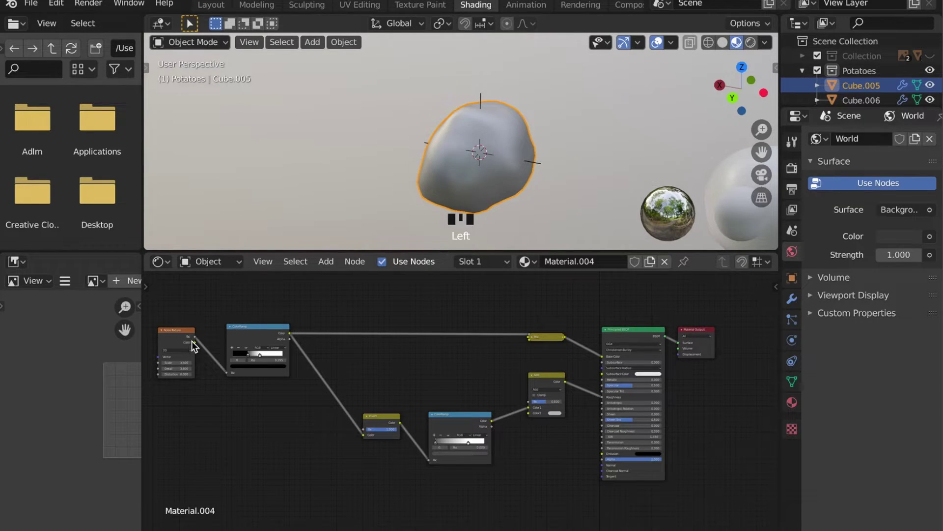
left_click(196, 347)
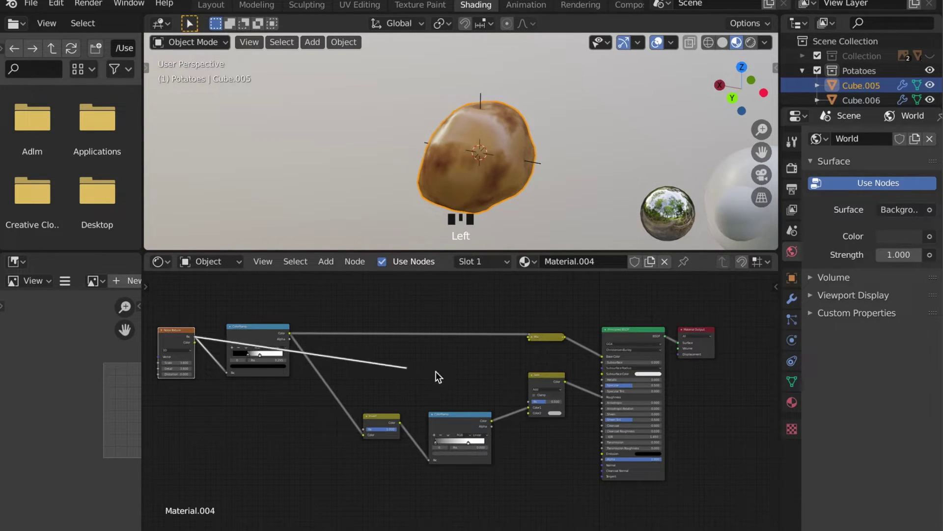
left_click(532, 405)
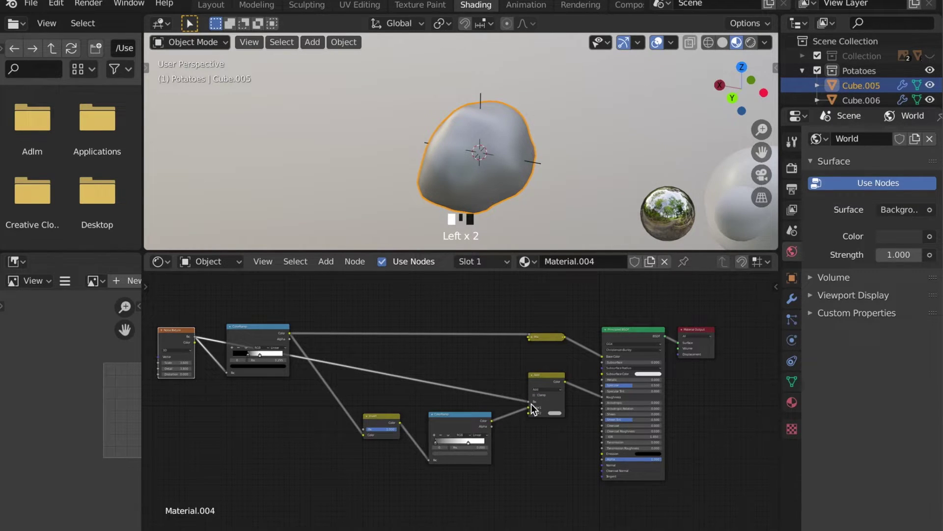
scroll("up", 3)
left_click_drag(505, 163, 490, 166)
Zoom out across all the potatoes and return to the full mottled brown material preview
scroll("down", 3)
scroll("down", 3)
left_click_drag(475, 153, 409, 137)
scroll("up", 3)
left_click(464, 457)
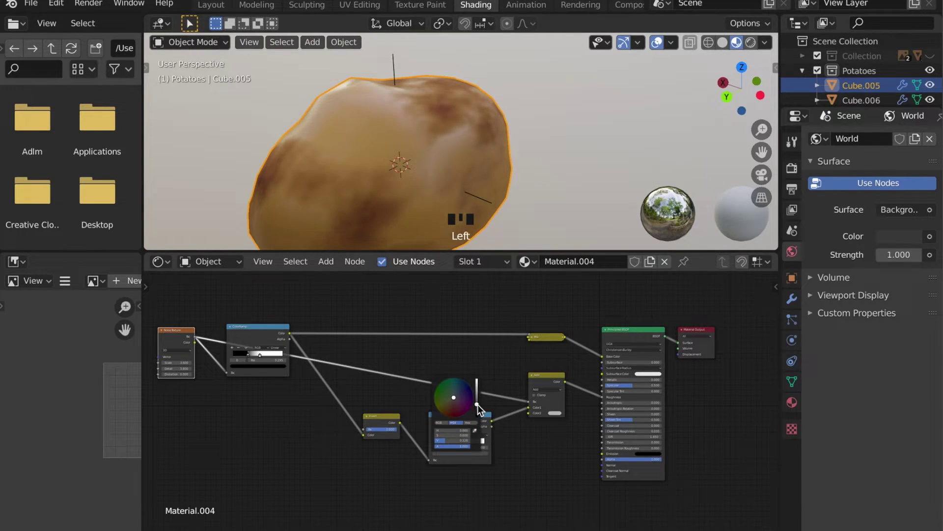
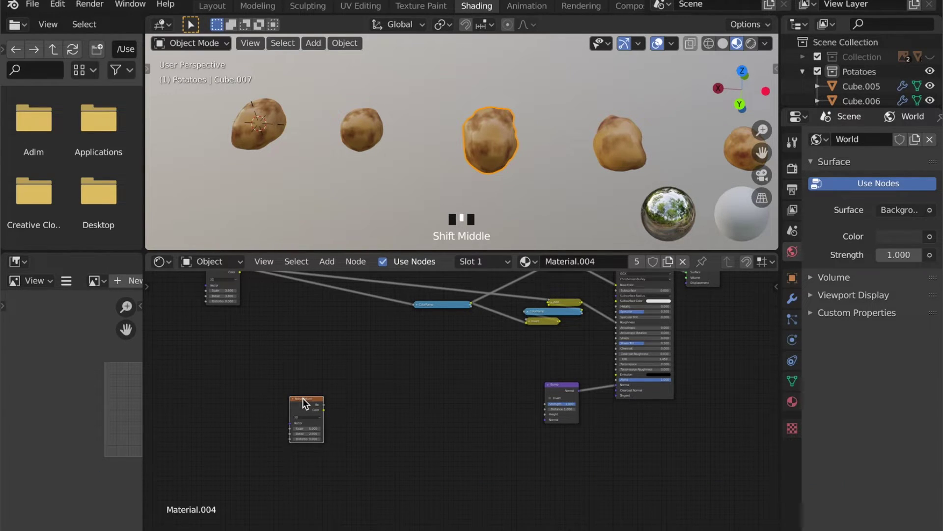
Give Cube.007 its own copy of the potato material with a Noise Texture at scale 1.4, detail 5.2
left_click(307, 401)
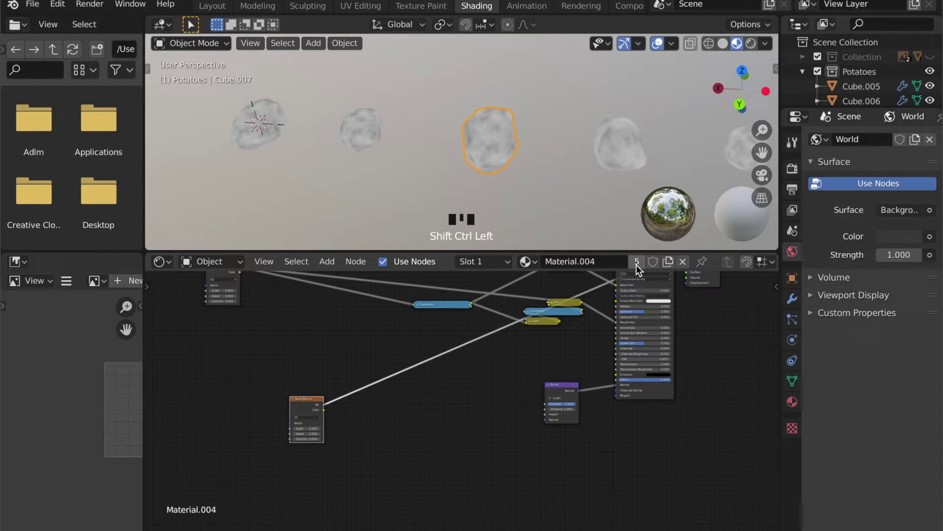
left_click_drag(641, 268, 543, 204)
scroll("down", 3)
scroll("up", 3)
key("z")
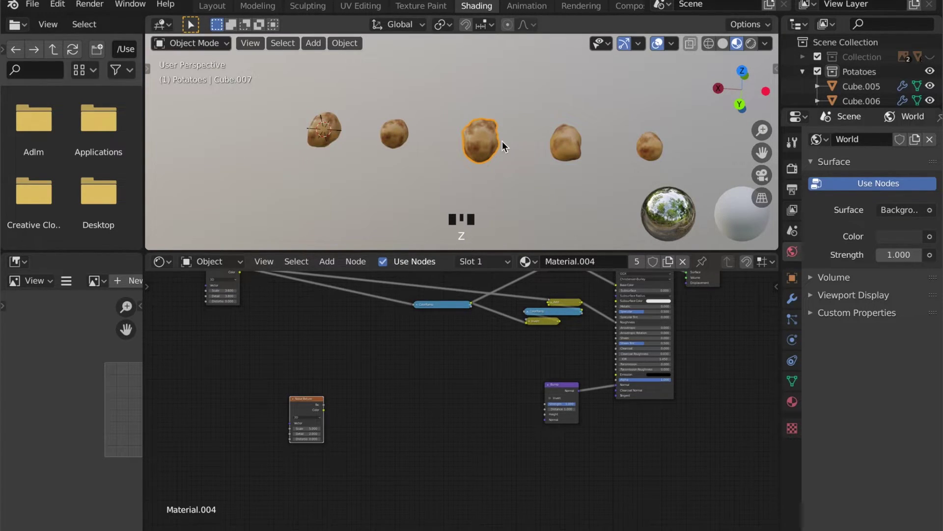
left_click(640, 265)
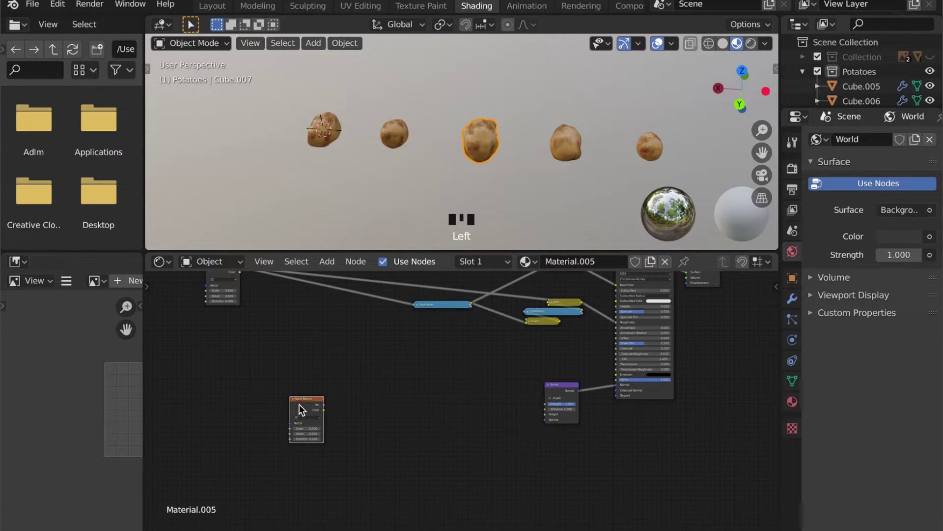
left_click(305, 403)
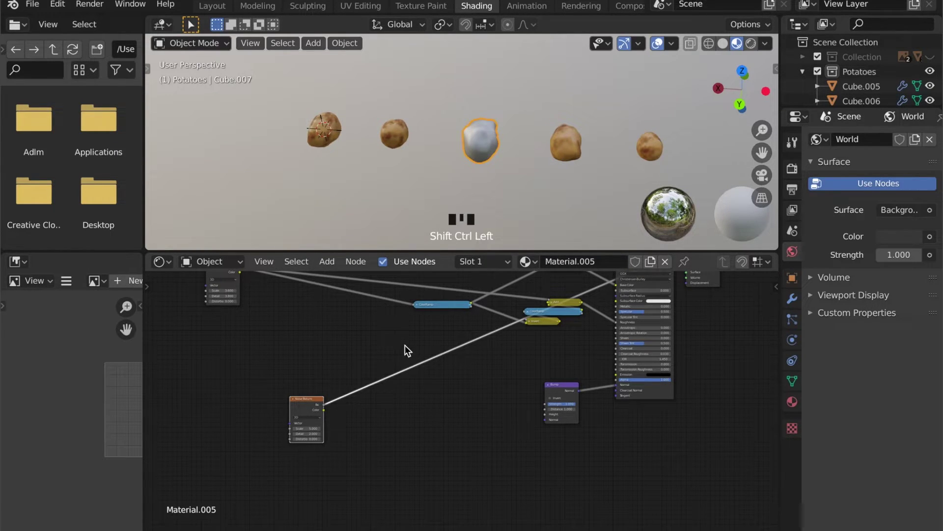
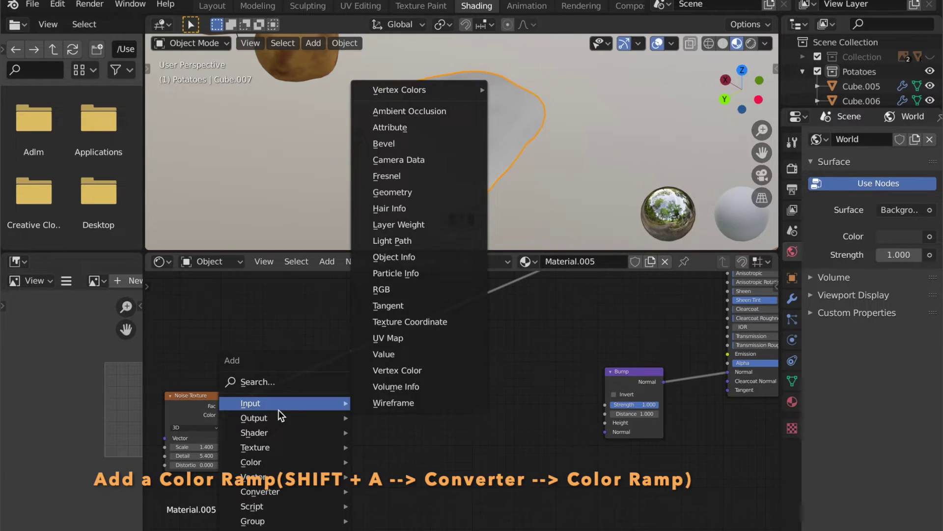
Add a ColorRamp dirt mask after the Noise Texture and connect the noise to a Bump node
left_click(278, 392)
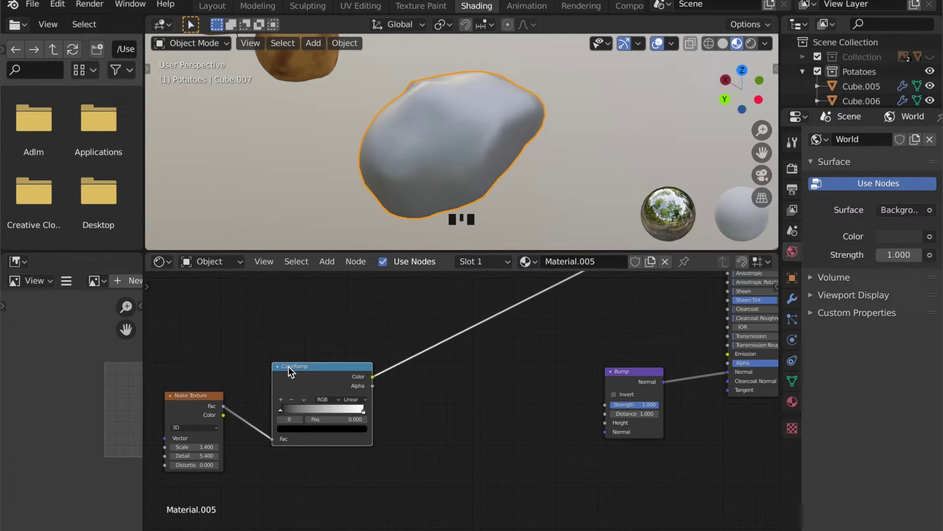
left_click(293, 369)
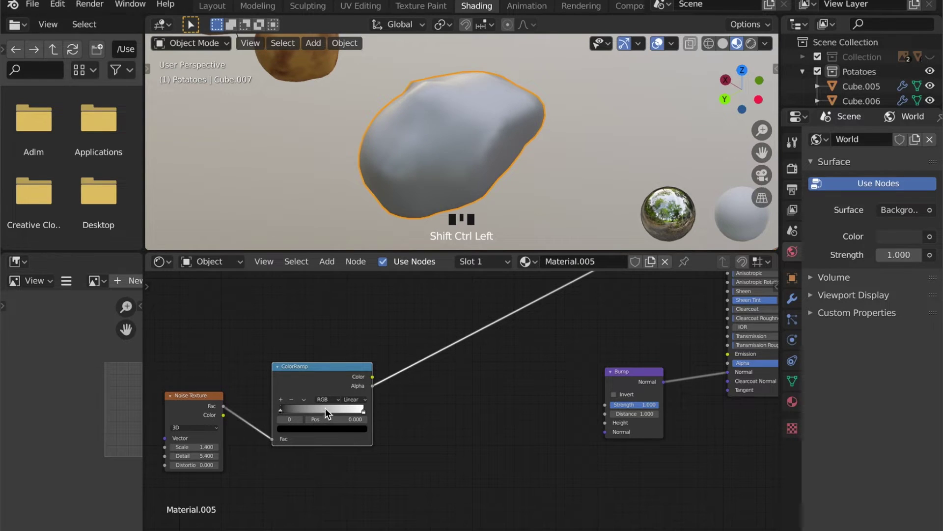
left_click_drag(352, 404, 324, 415)
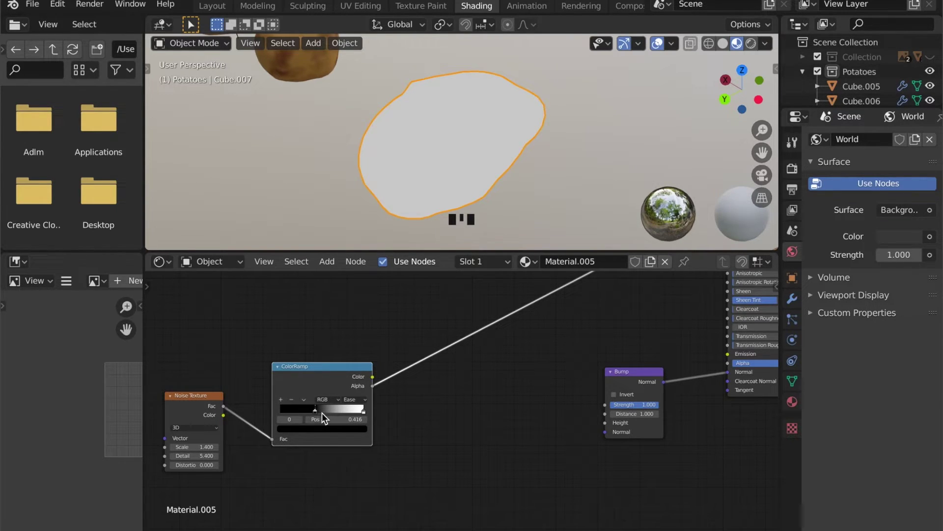
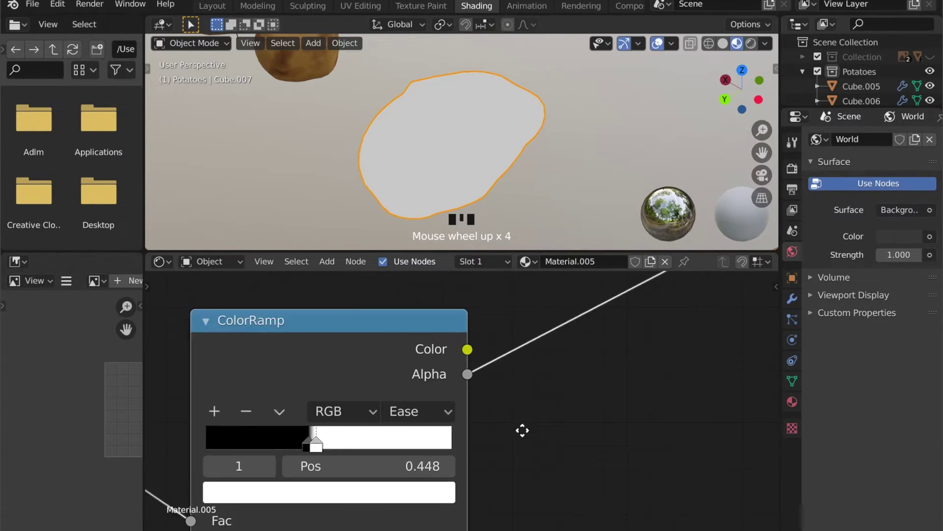
left_click_drag(429, 440, 447, 403)
Preview the black-and-white dirt mask on Cube.007 and inspect it from around the potato
scroll("down", 3)
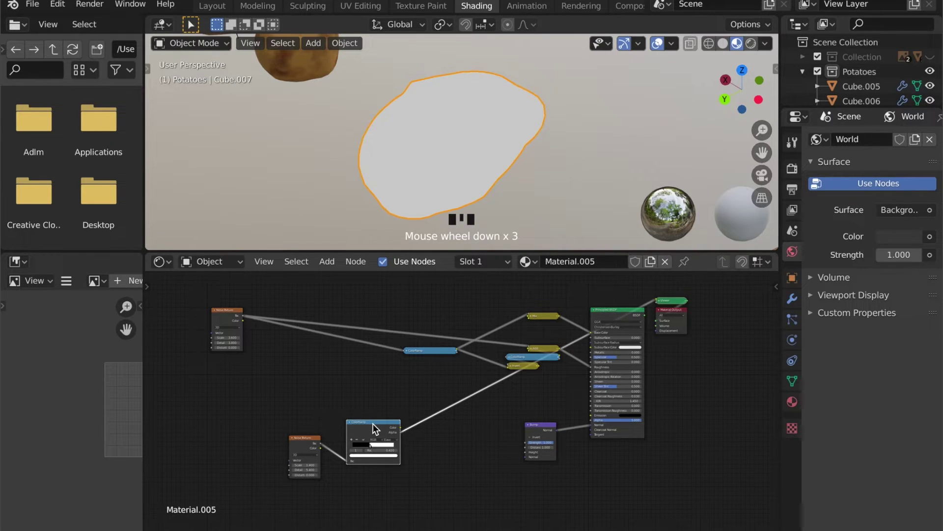
left_click(377, 427)
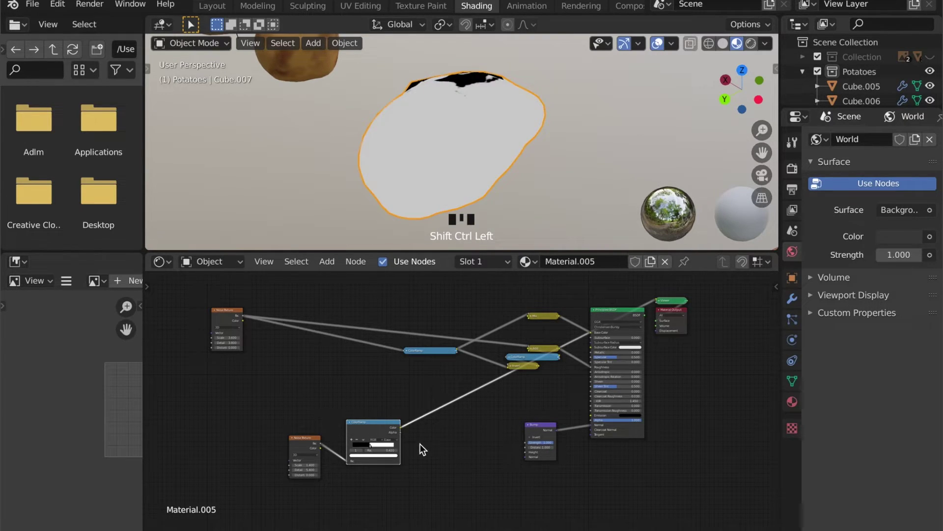
left_click_drag(422, 165, 471, 251)
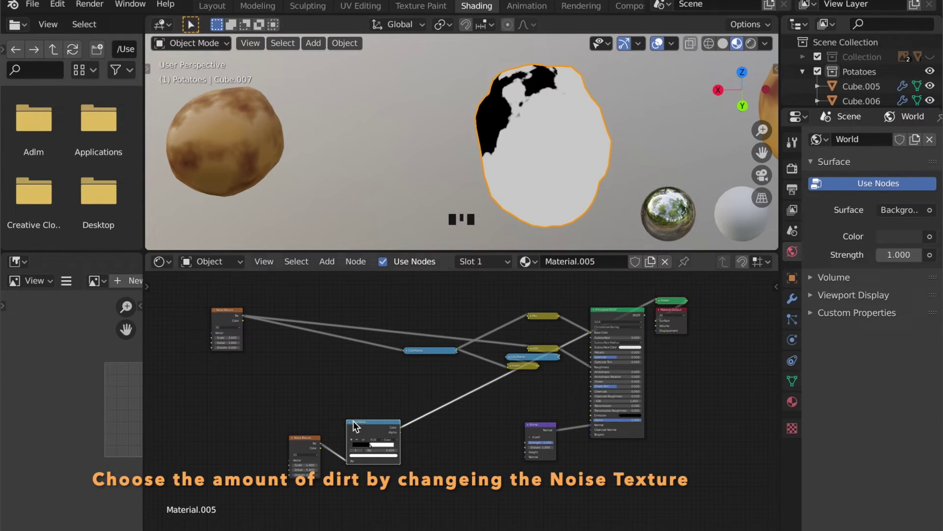
scroll("up", 3)
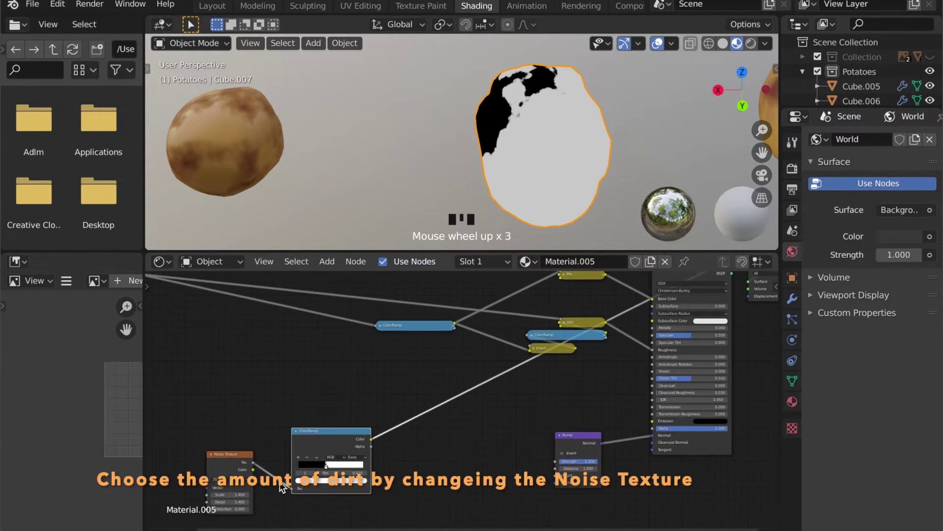
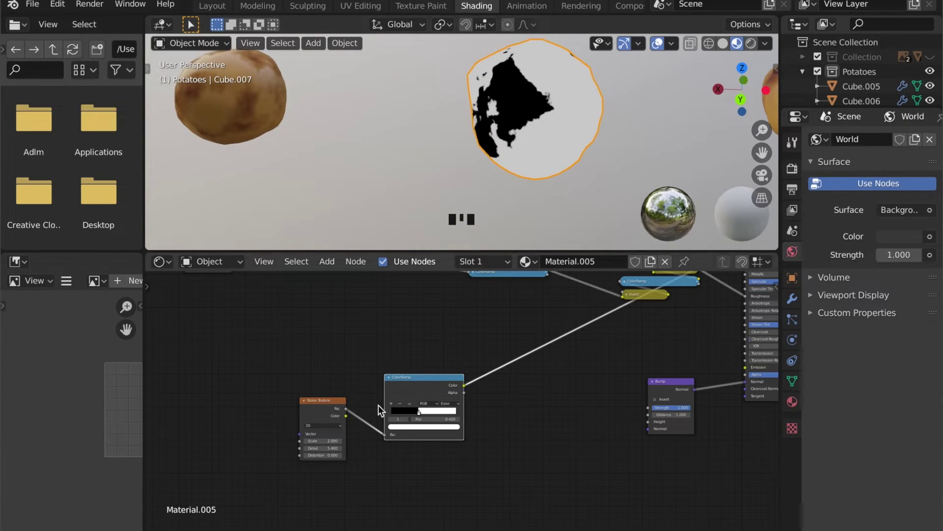
scroll("up", 3)
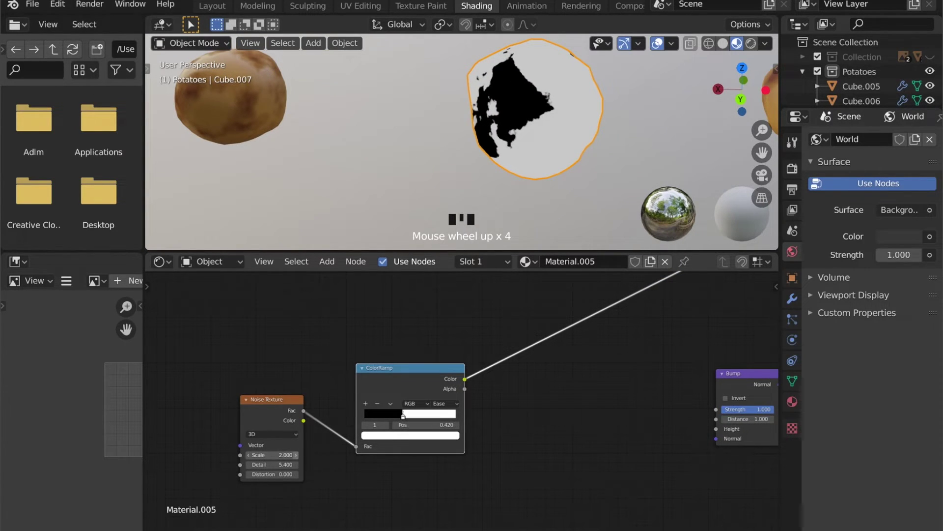
Rearrange the node tree and set the Noise Texture to scale 2.1, detail 5.4
left_click(301, 461)
left_click_drag(534, 192, 502, 434)
left_click(503, 433)
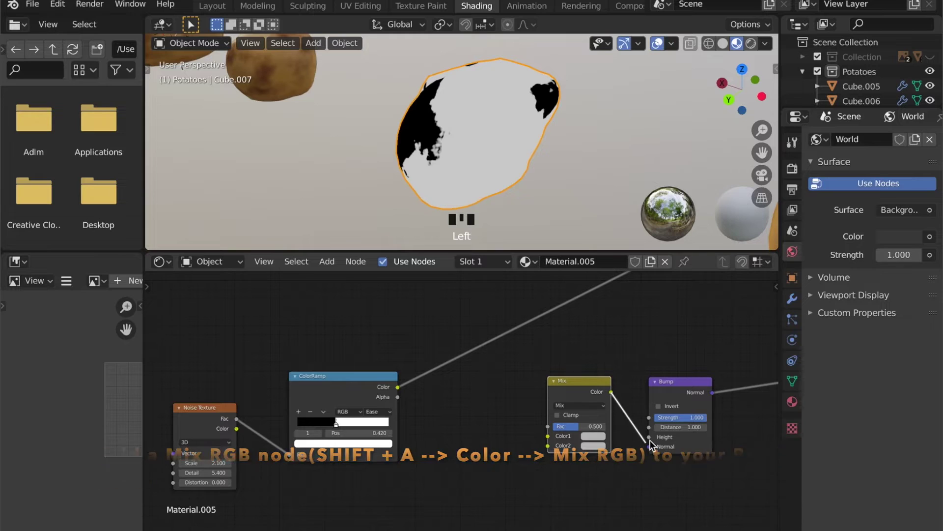
left_click(651, 442)
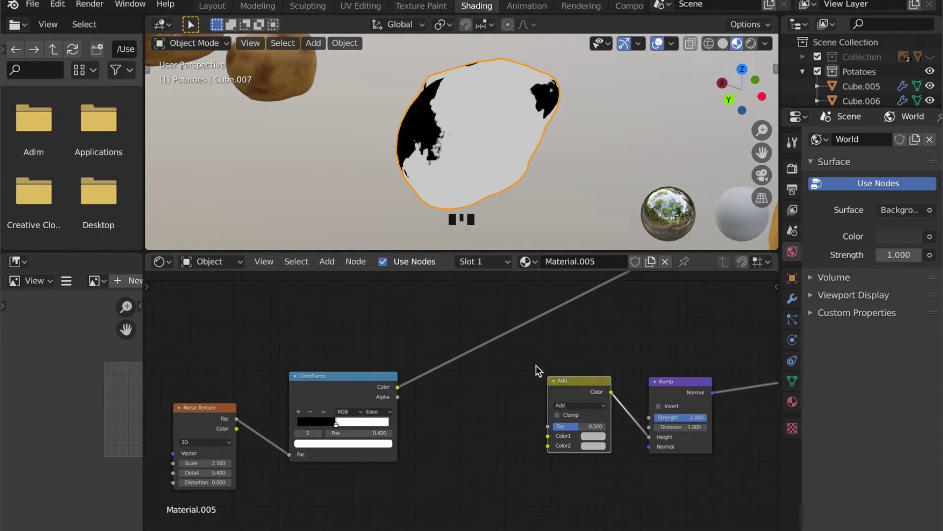
left_click_drag(410, 391, 445, 394)
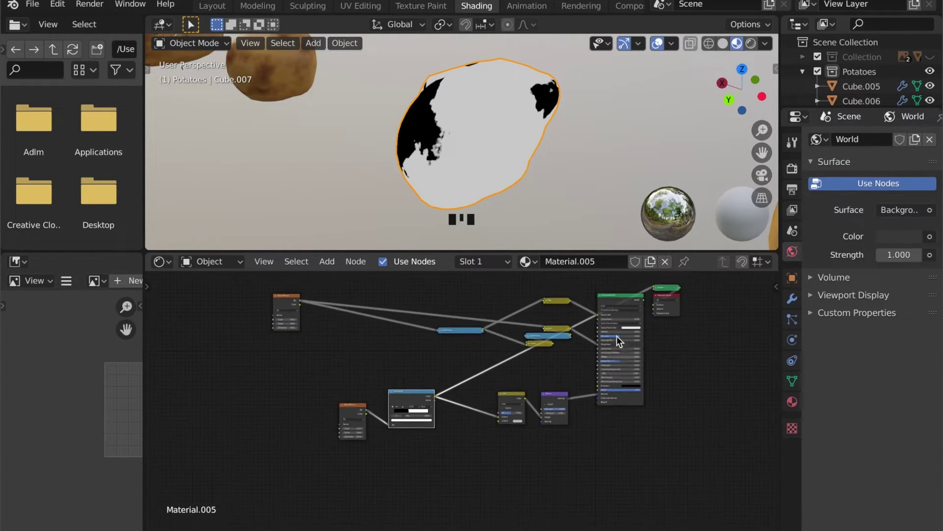
Restore the full material preview and feed the dirt mask into the Bump node's Height
left_click(619, 299)
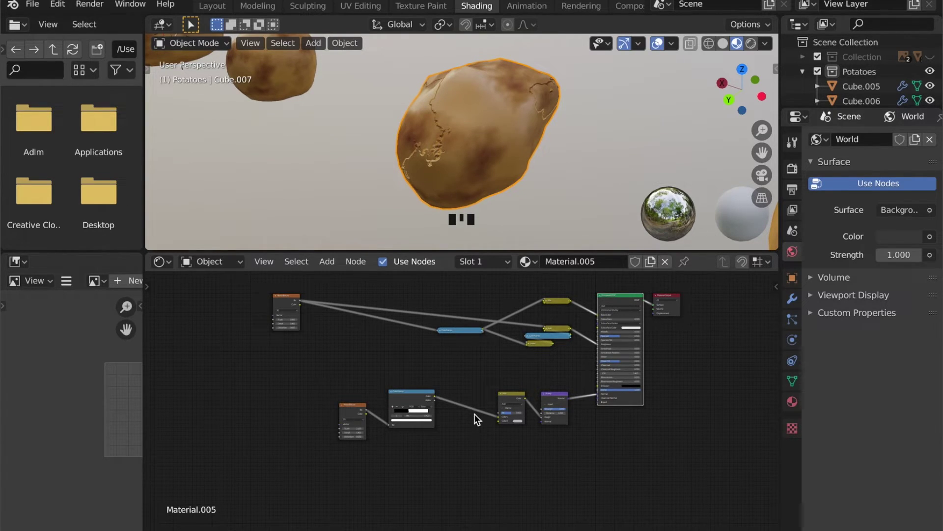
left_click_drag(432, 108, 472, 404)
scroll("up", 3)
left_click(459, 353)
key("shift+a")
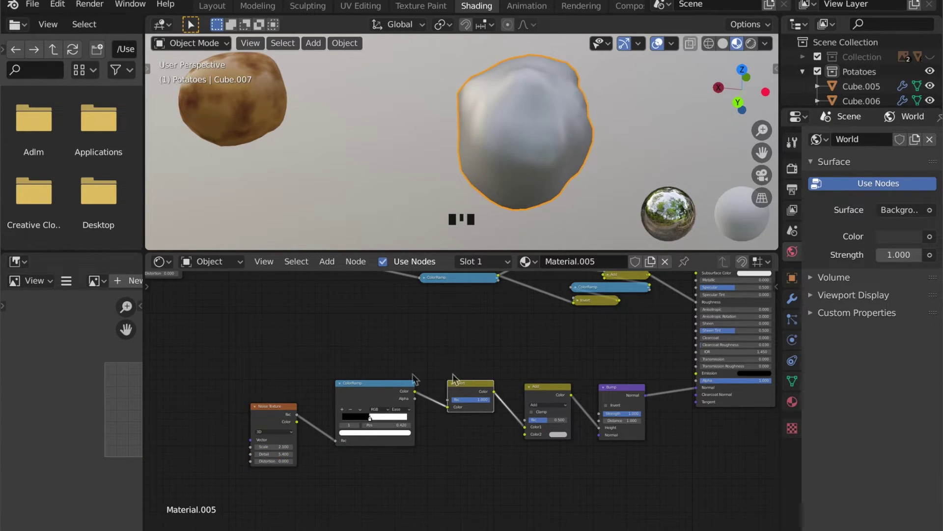
left_click_drag(494, 191, 489, 171)
Plug the Bump Normal into the Principled BSDF and check the raised dirt edges up close
scroll("up", 3)
scroll("up", 3)
left_click_drag(469, 173, 447, 483)
scroll("down", 3)
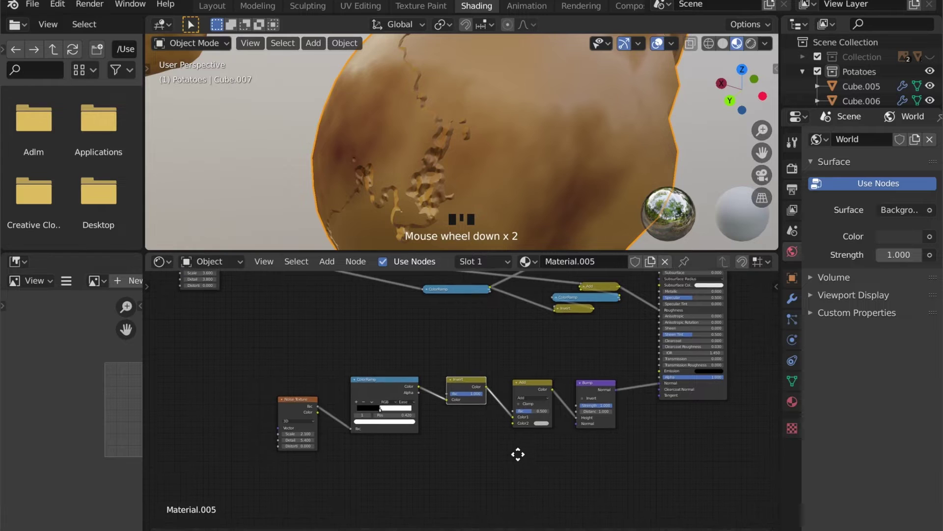
left_click(522, 378)
key("shift+d")
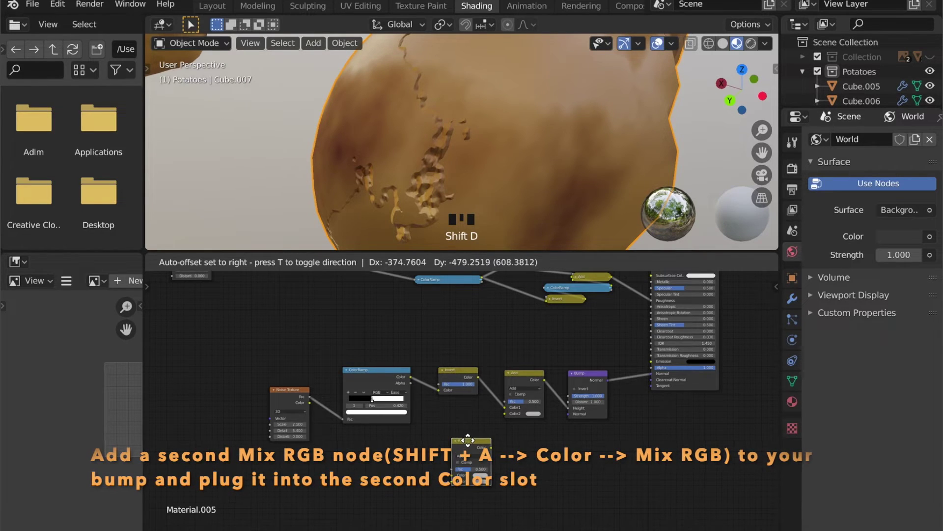
Add a second Mix RGB with a noise input feeding the Bump Height for a fine gritty dirt texture
scroll("up", 3)
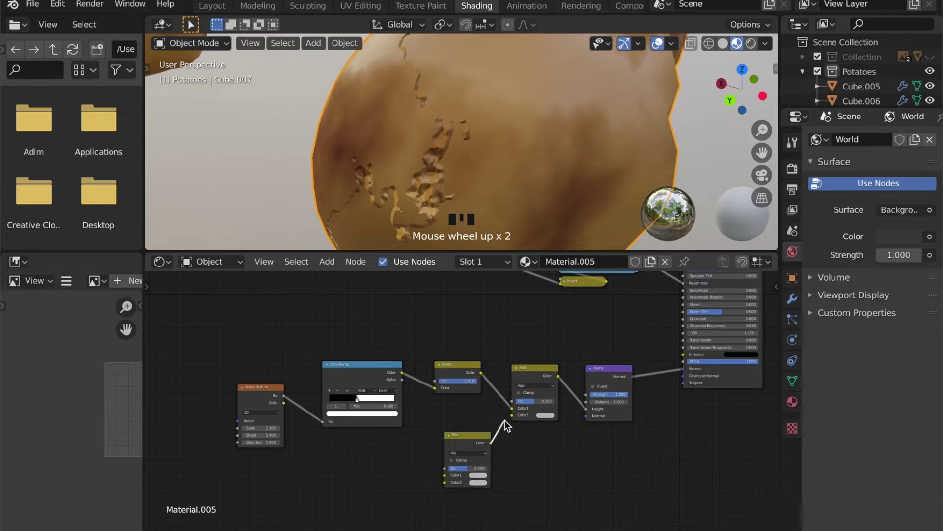
left_click(517, 419)
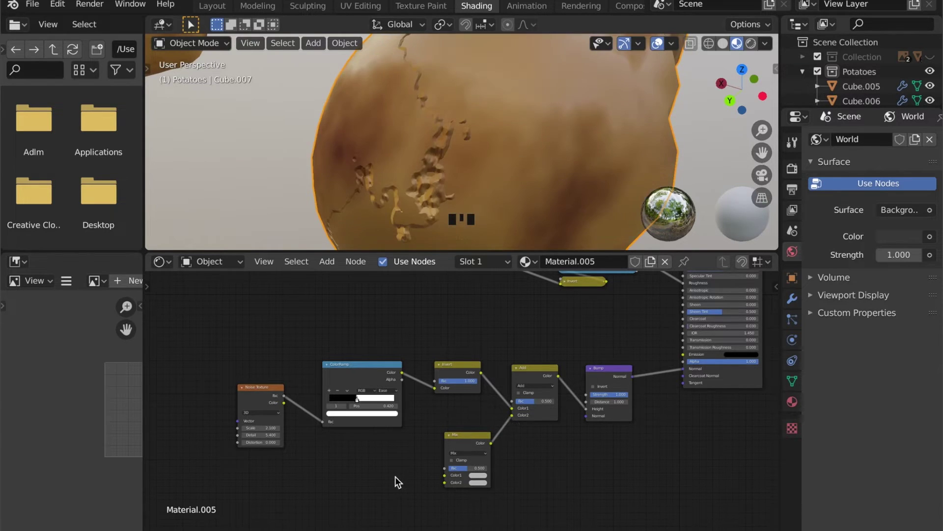
left_click(400, 482)
key("shift+a")
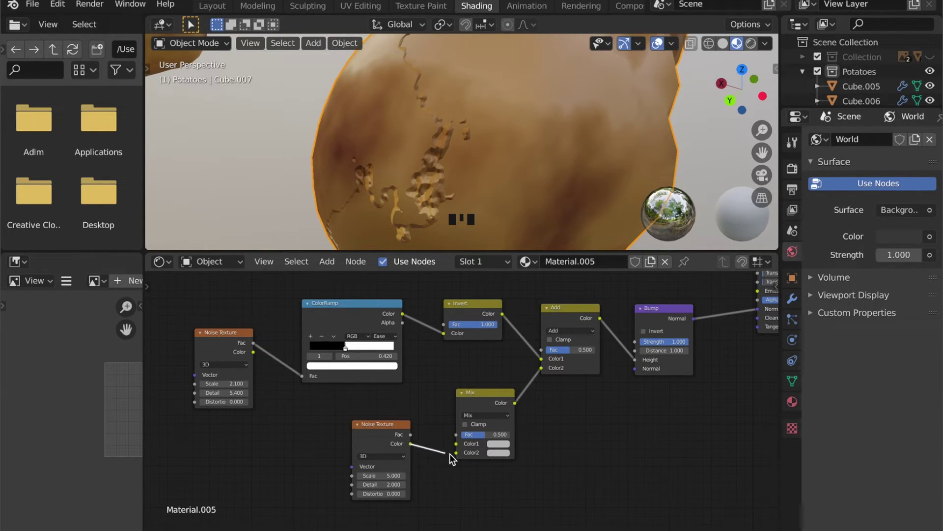
left_click(462, 457)
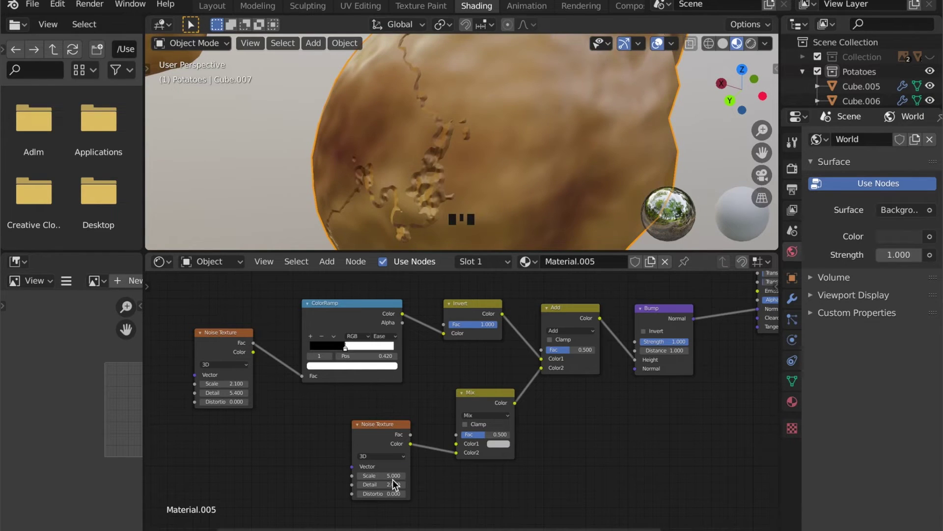
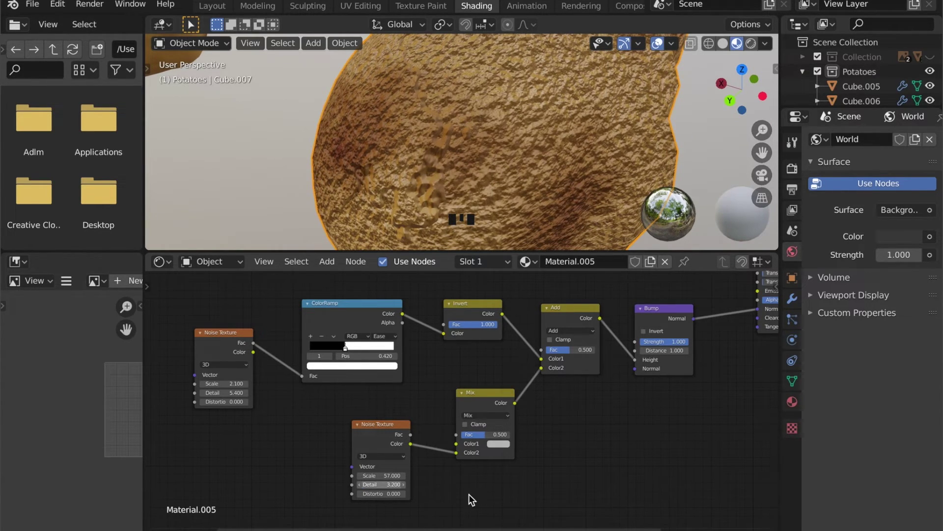
Insert a ColorRamp after the Noise Texture and connect it to the bump mix
scroll("down", 3)
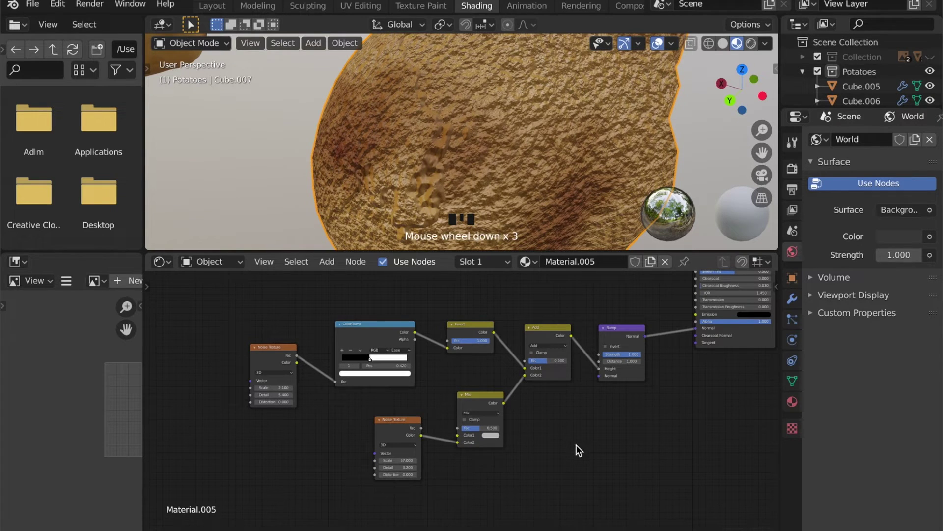
scroll("down", 3)
scroll("down", 3)
scroll("down", 3)
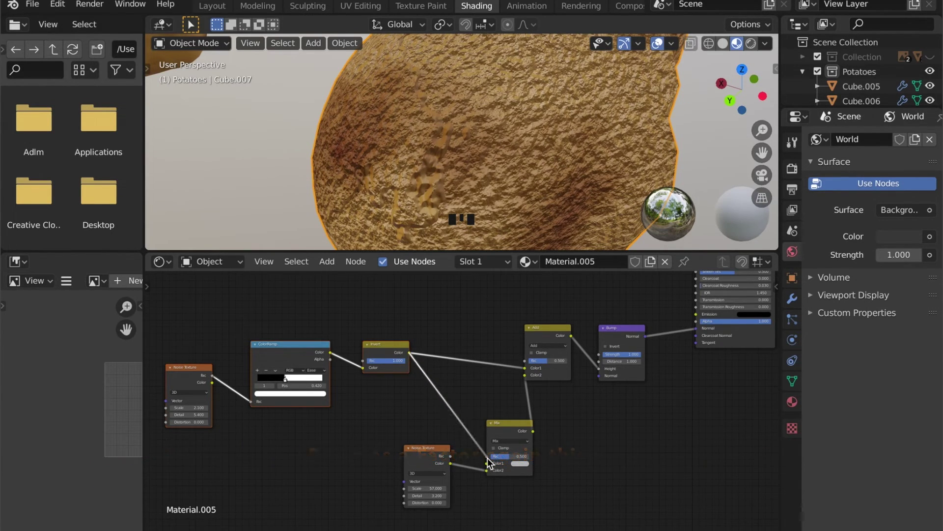
left_click_drag(491, 461, 463, 157)
Adjust the ramp stops so gritty dirt sits in patches with smooth skin between, checking the surface
scroll("down", 3)
scroll("down", 3)
middle_click(432, 161)
scroll("down", 3)
left_click_drag(448, 163, 475, 162)
scroll("up", 3)
scroll("up", 3)
scroll("up", 3)
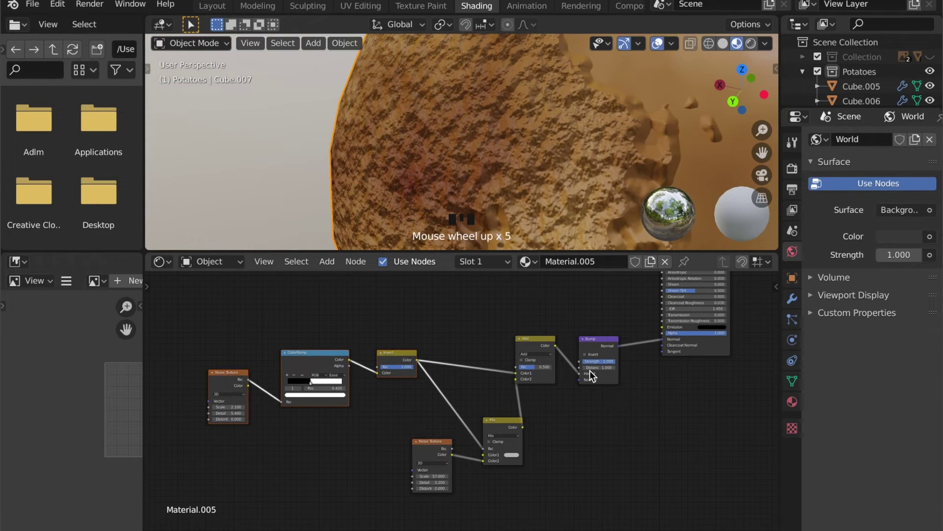
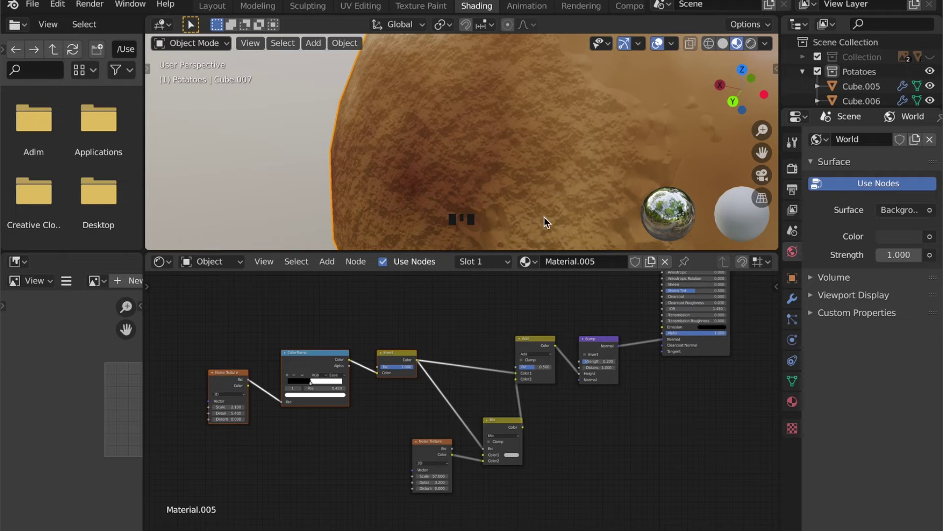
Remove the mask from the Roughness Mix RGB input and switch Viewport Shading to Solid
left_click(578, 362)
scroll("down", 3)
scroll("down", 3)
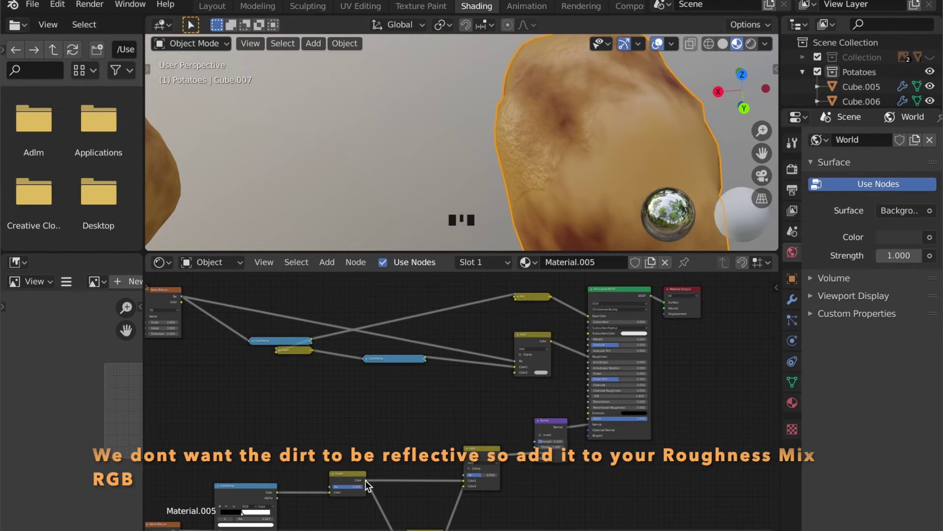
left_click(373, 479)
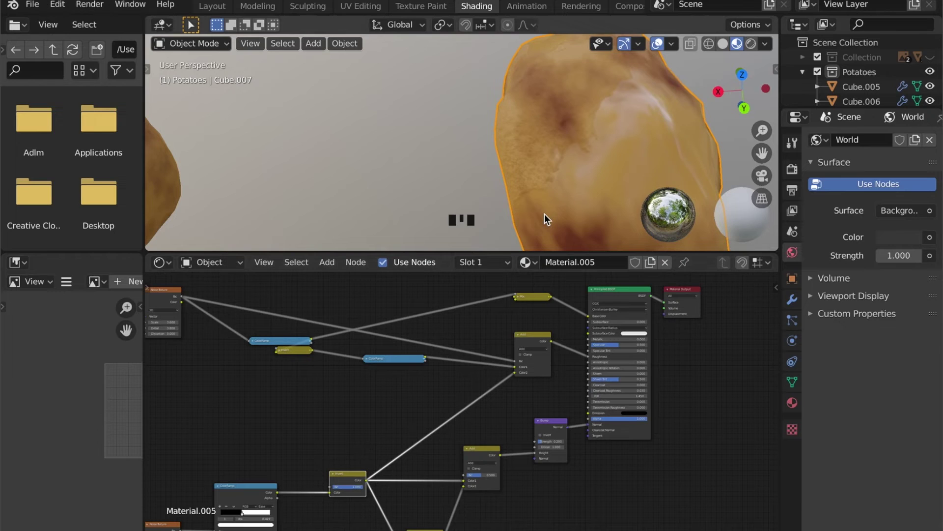
scroll("down", 3)
scroll("up", 3)
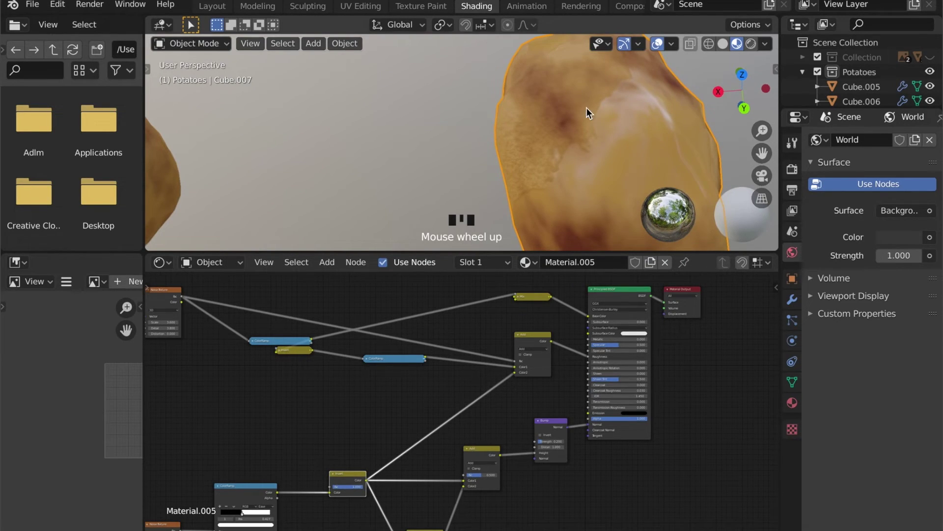
scroll("down", 3)
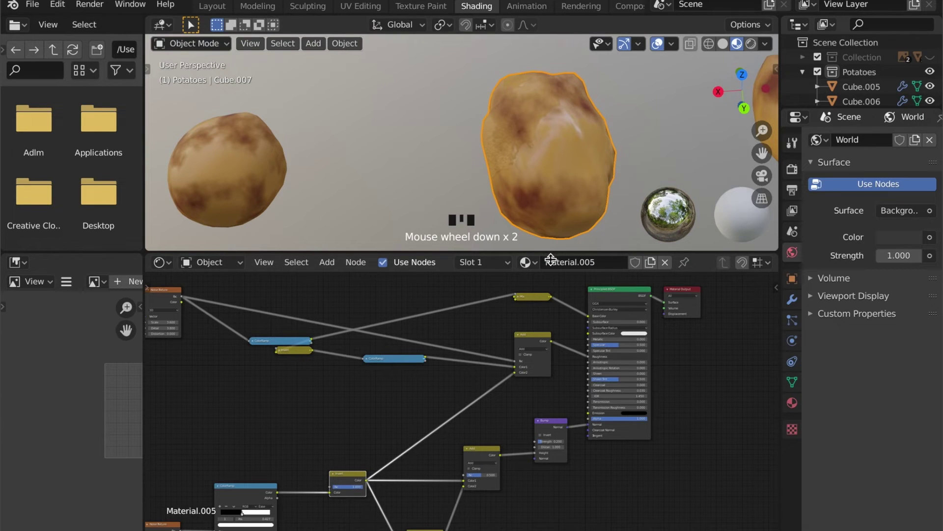
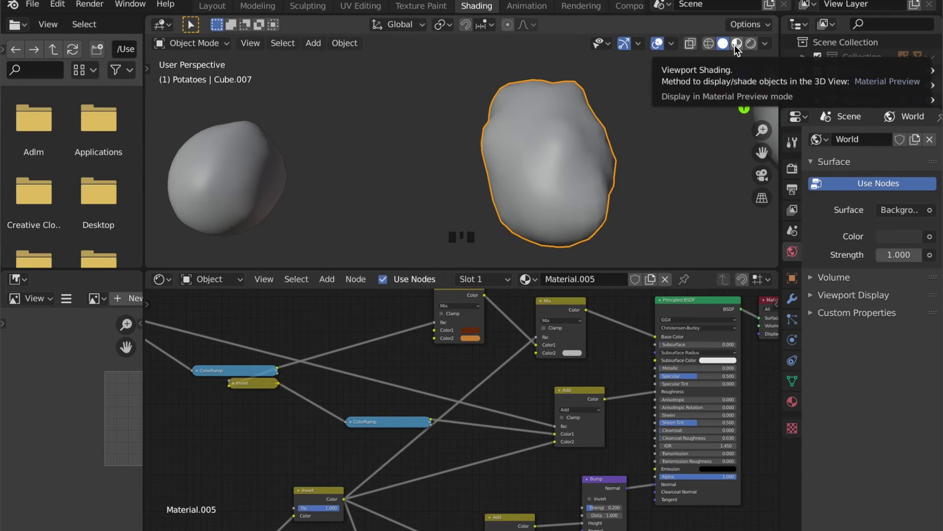
Set the dirt Mix RGB colour to dark brown with Material Preview shading on
left_click_drag(739, 48, 579, 363)
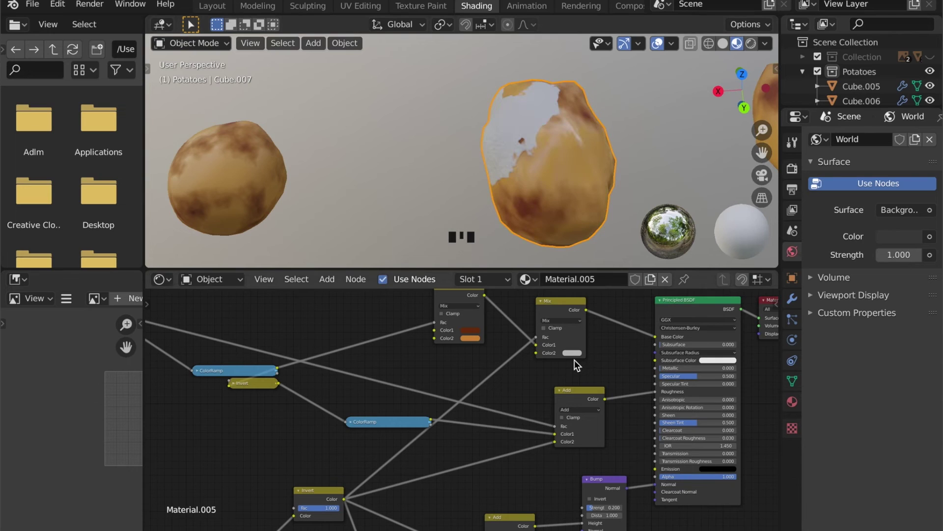
left_click(577, 357)
scroll("up", 3)
scroll("down", 3)
Return to the Layout workspace and orbit around the finished potato scene
left_click(574, 357)
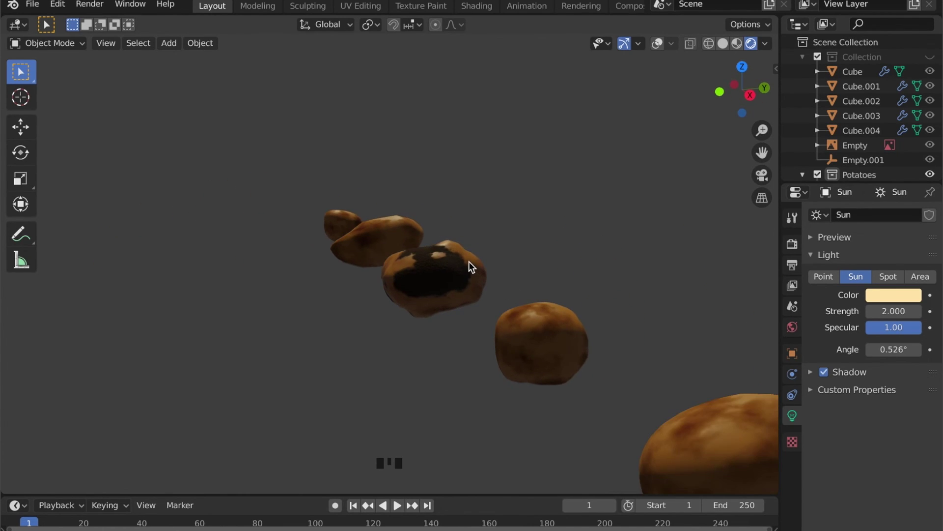
left_click_drag(430, 249, 429, 281)
scroll("down", 3)
scroll("up", 3)
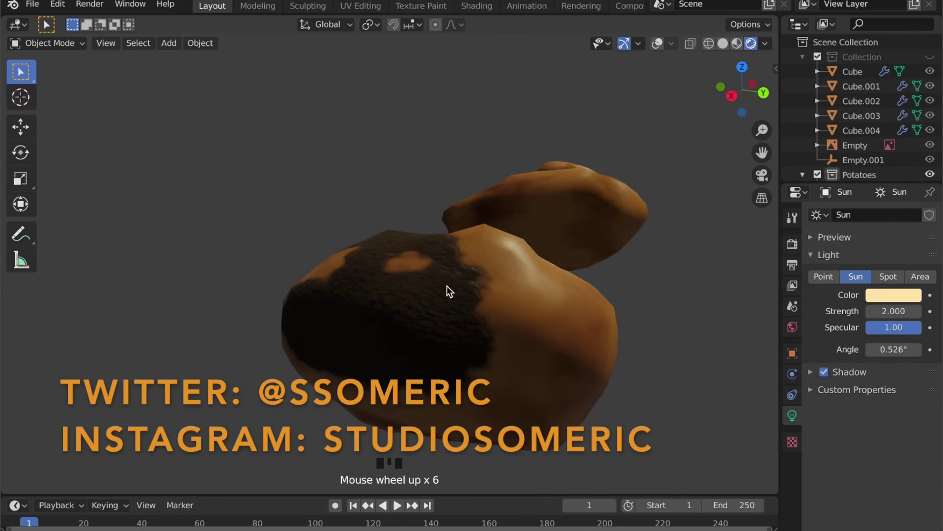